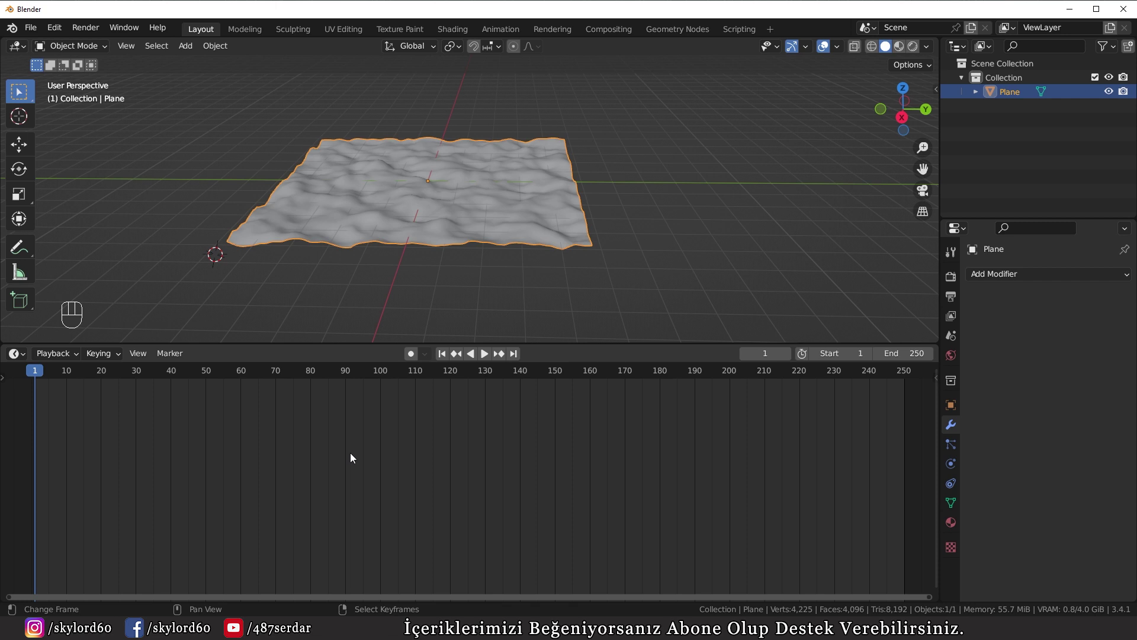
Turn the timeline area into an Asset Browser showing the PlantAsset library
drag(14, 354, 471, 444)
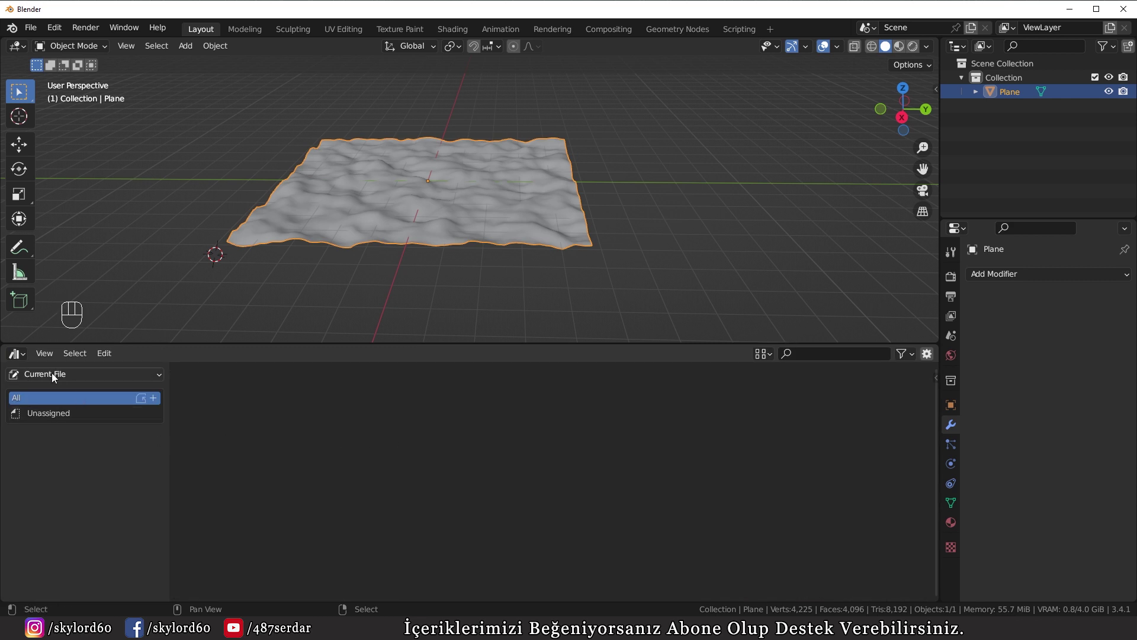
drag(67, 378, 39, 434)
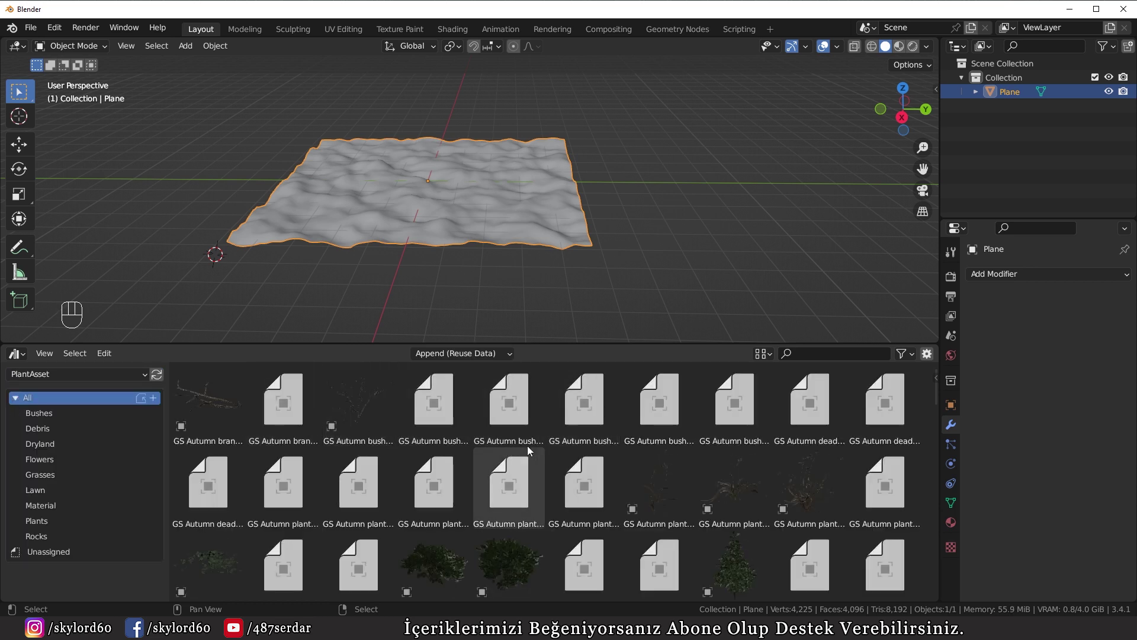
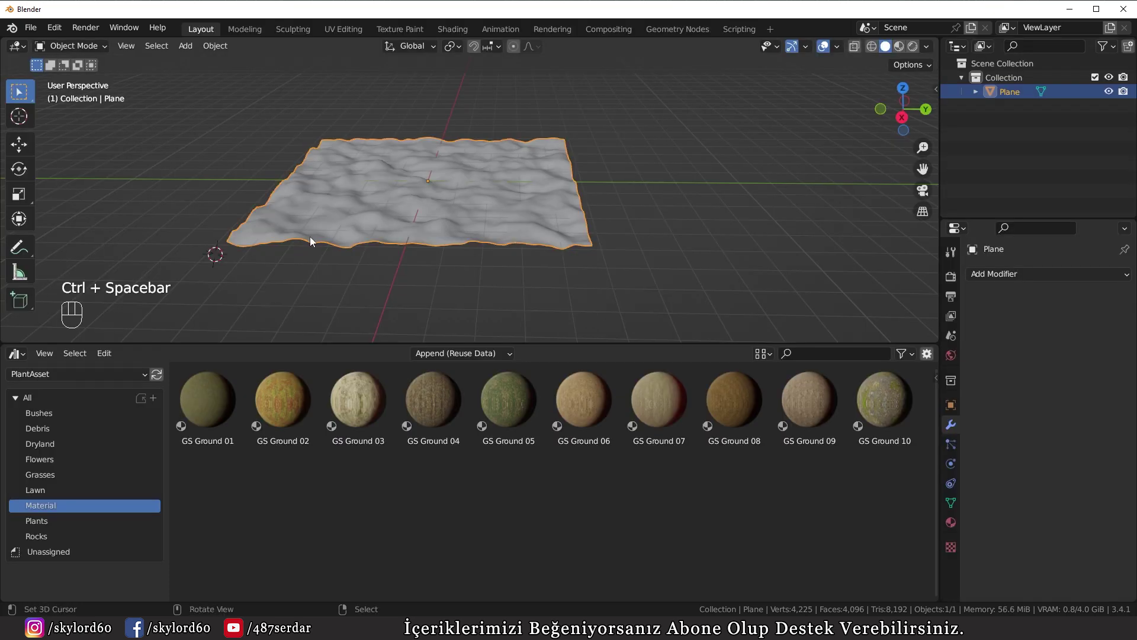
Browse the Materials catalog of GS Ground materials and pick GS Ground 04
drag(503, 228, 408, 239)
middle_click(392, 241)
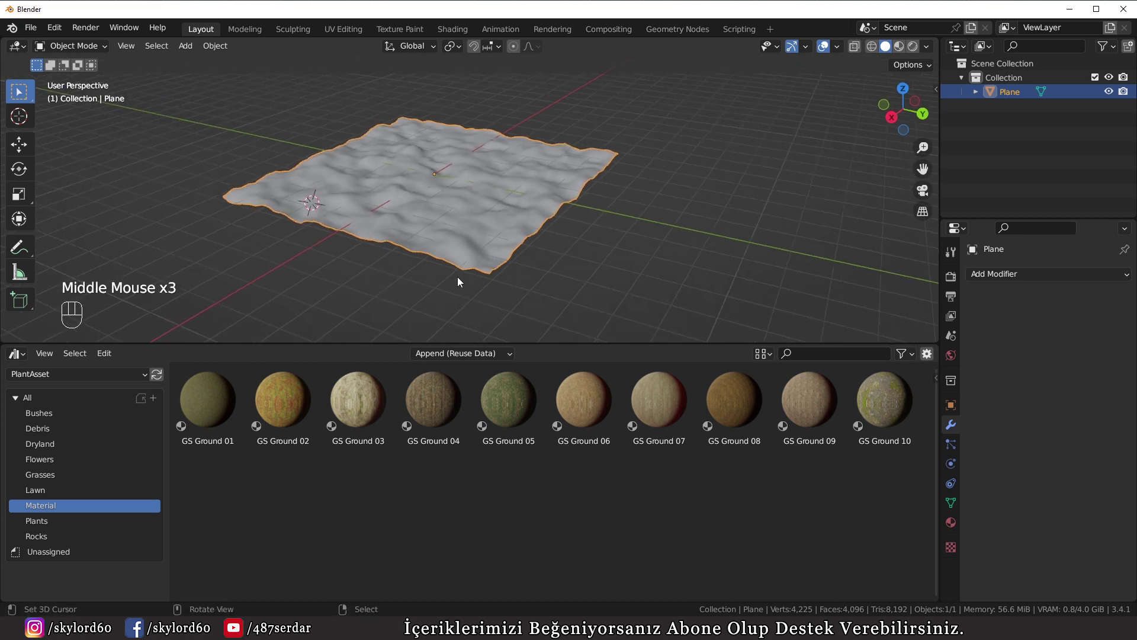
right_click(430, 227)
click(432, 399)
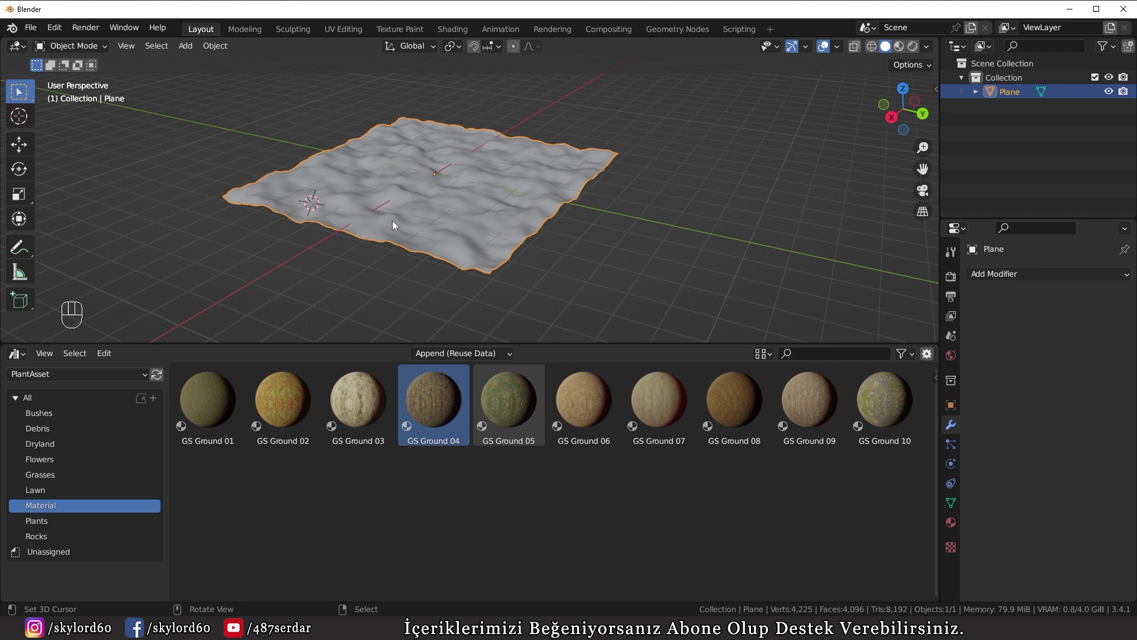
Bring the view back to the front and go to the World Properties for lighting
drag(383, 237, 450, 245)
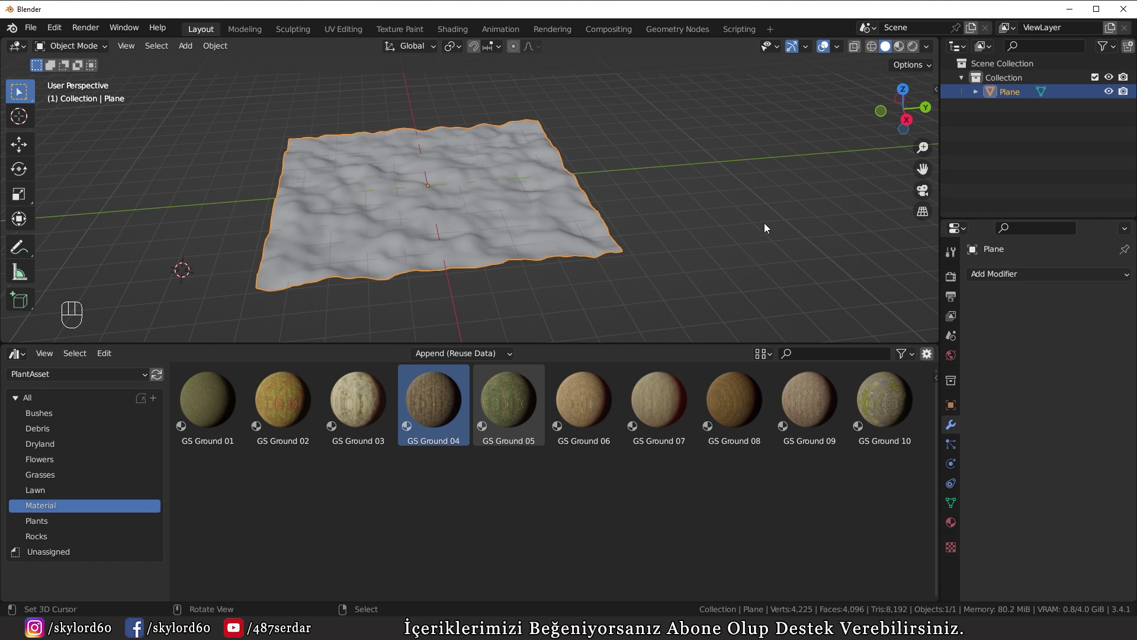
drag(1045, 277, 1049, 324)
drag(1060, 309, 1040, 345)
click(951, 358)
Light the scene with a Nishita Sky Texture, adjusting sun elevation, rotation and strength
drag(1042, 363, 931, 429)
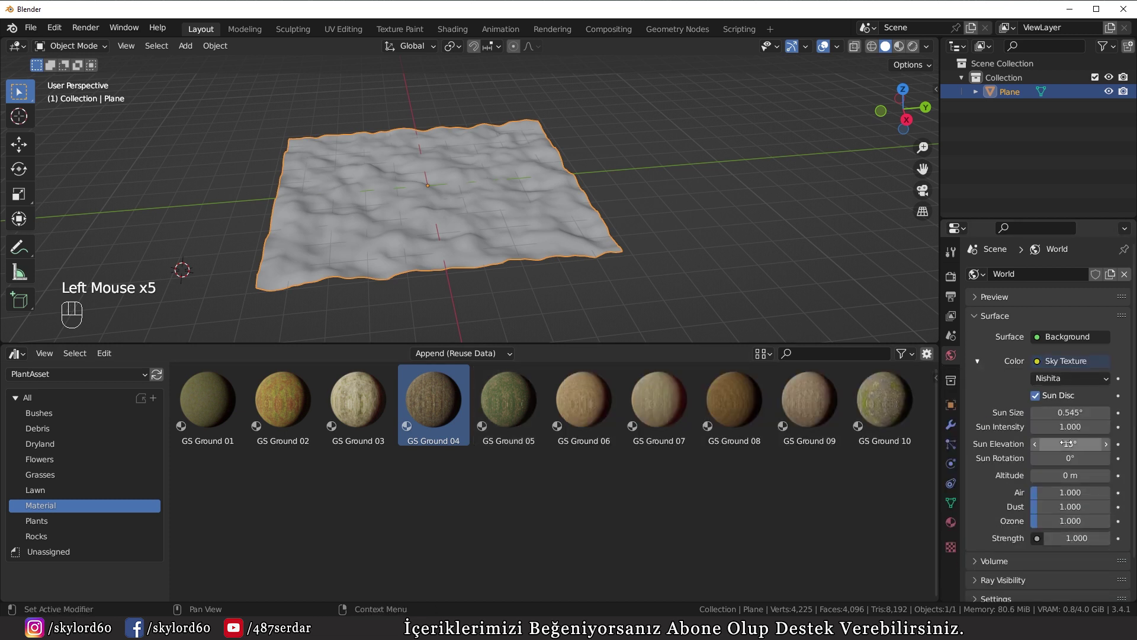
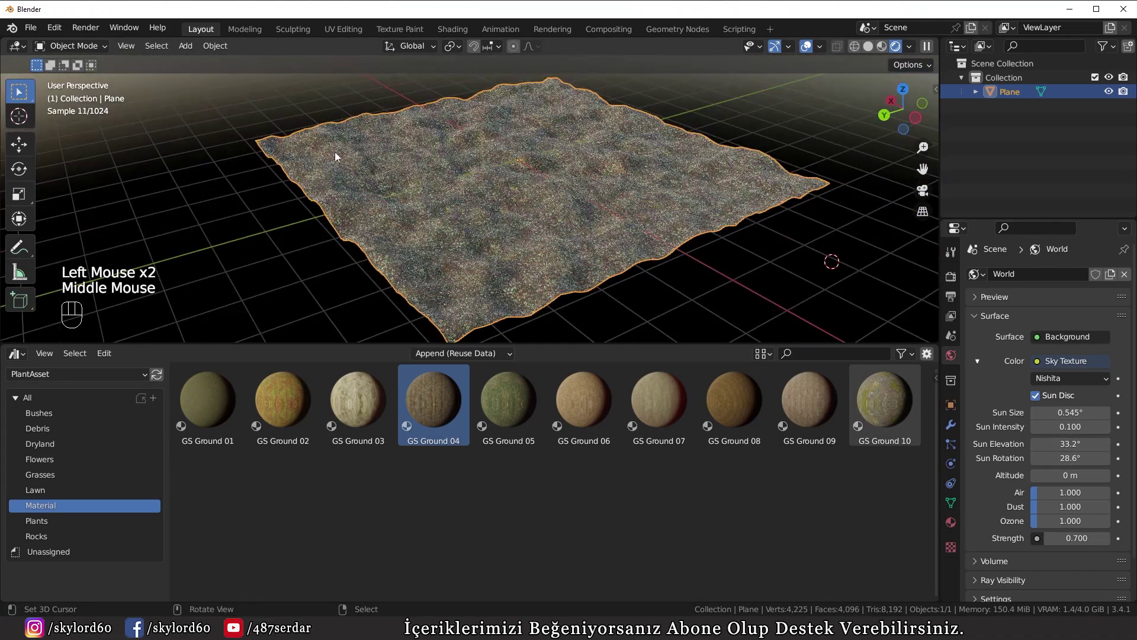
drag(499, 274, 478, 300)
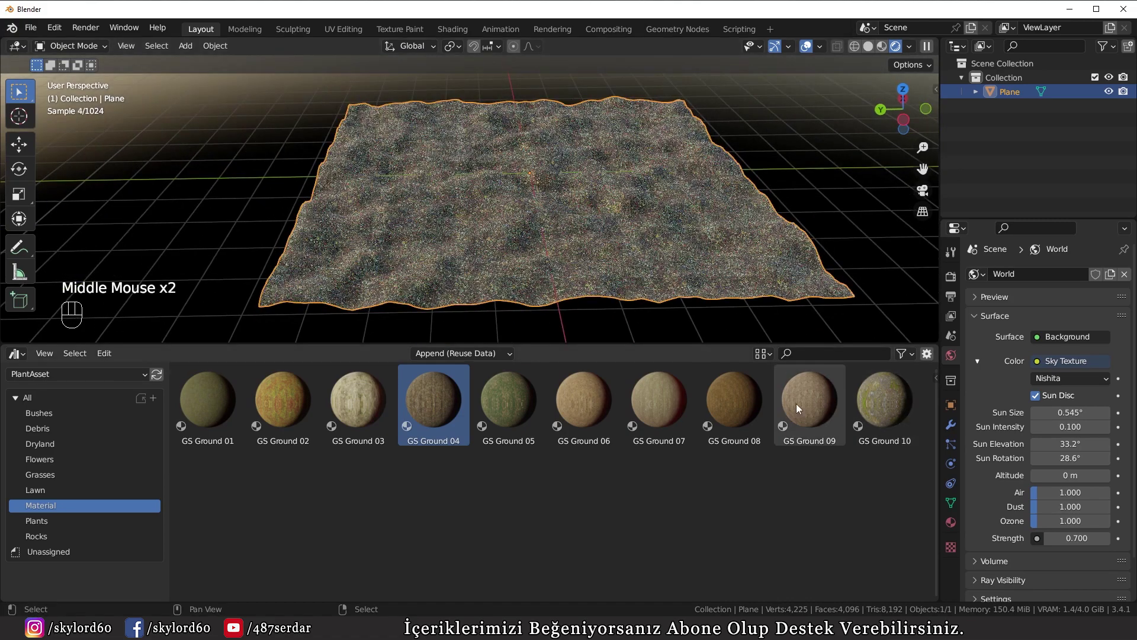
Apply the mossy GS Ground 10 material to the terrain plane and review its material settings
click(821, 413)
click(888, 410)
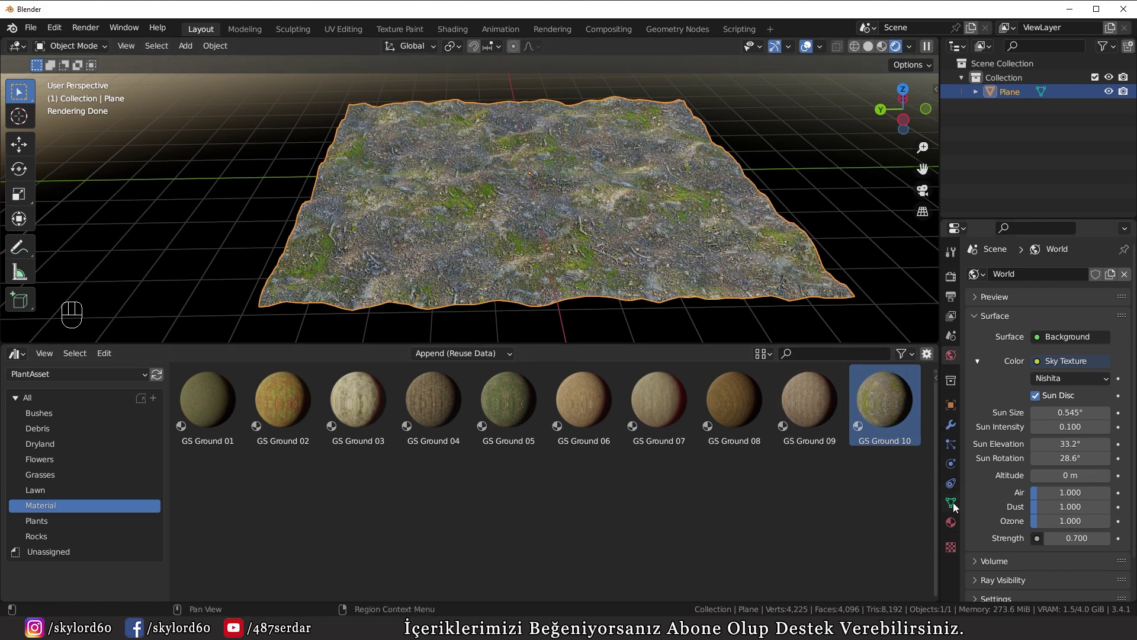
click(961, 516)
scroll(down, 3)
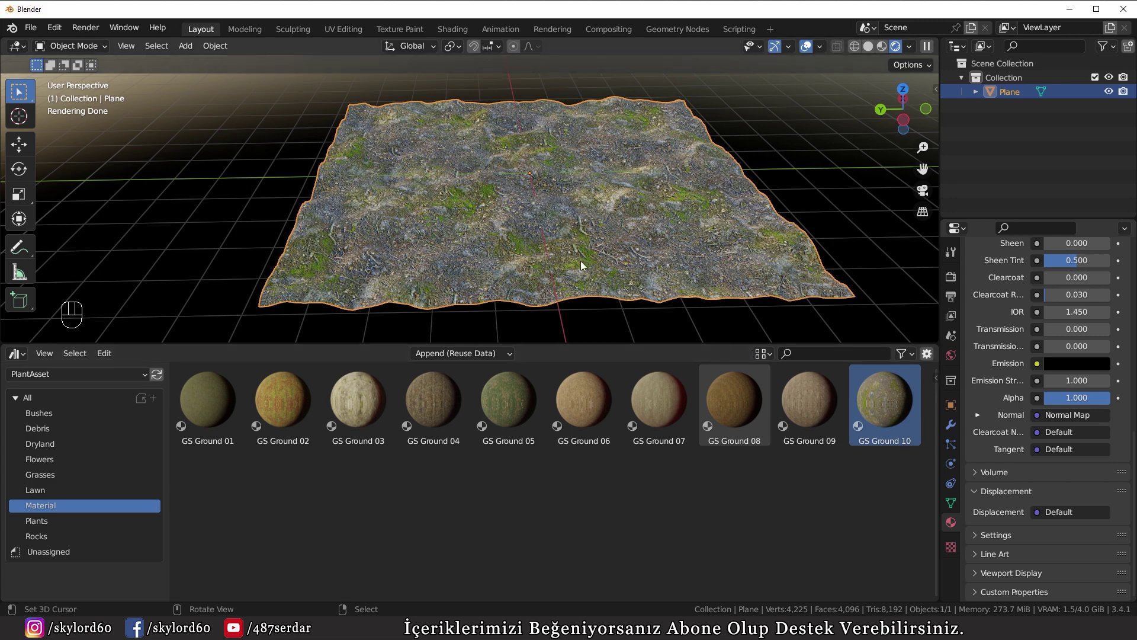
Replace the terrain material with sandy GS Ground 07 and show the Lawn catalog
click(813, 390)
drag(664, 215, 625, 216)
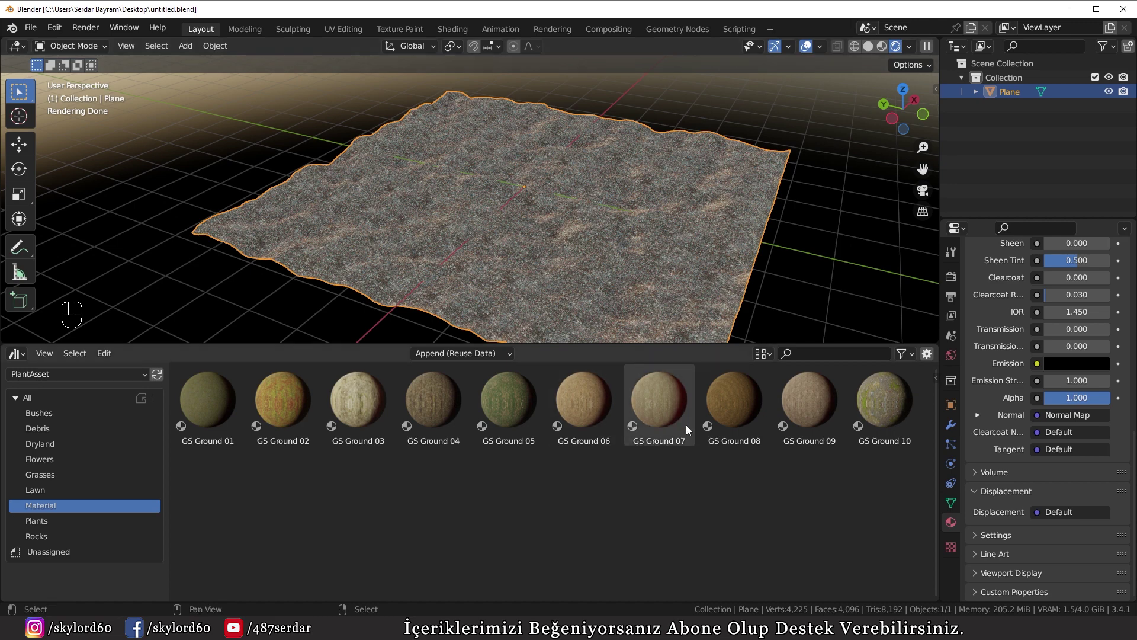
click(653, 407)
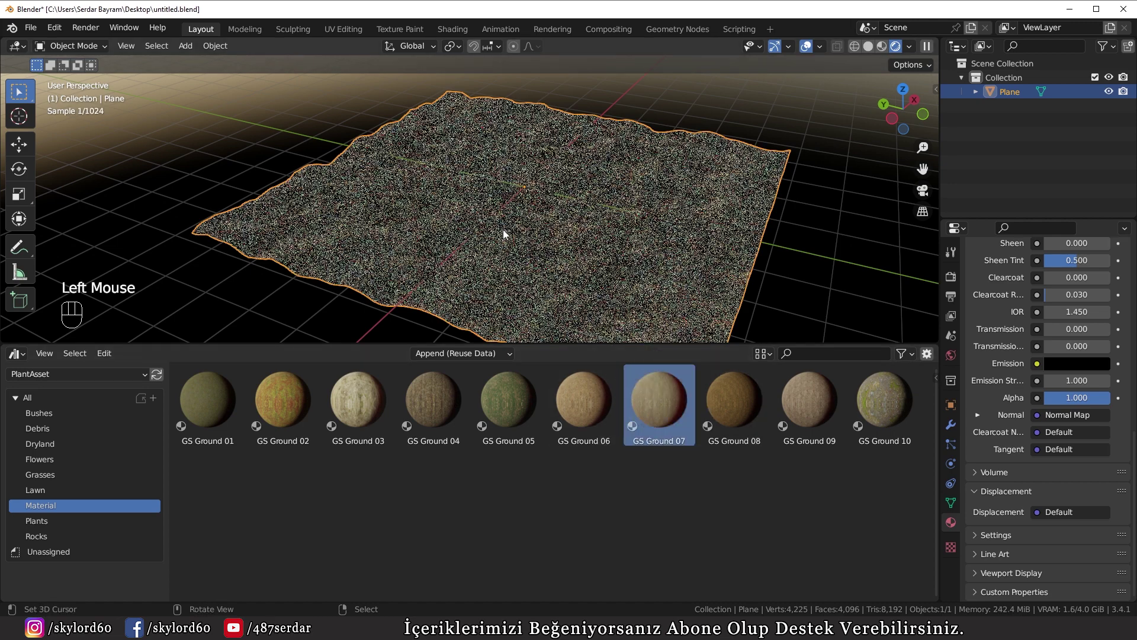
drag(416, 249, 450, 246)
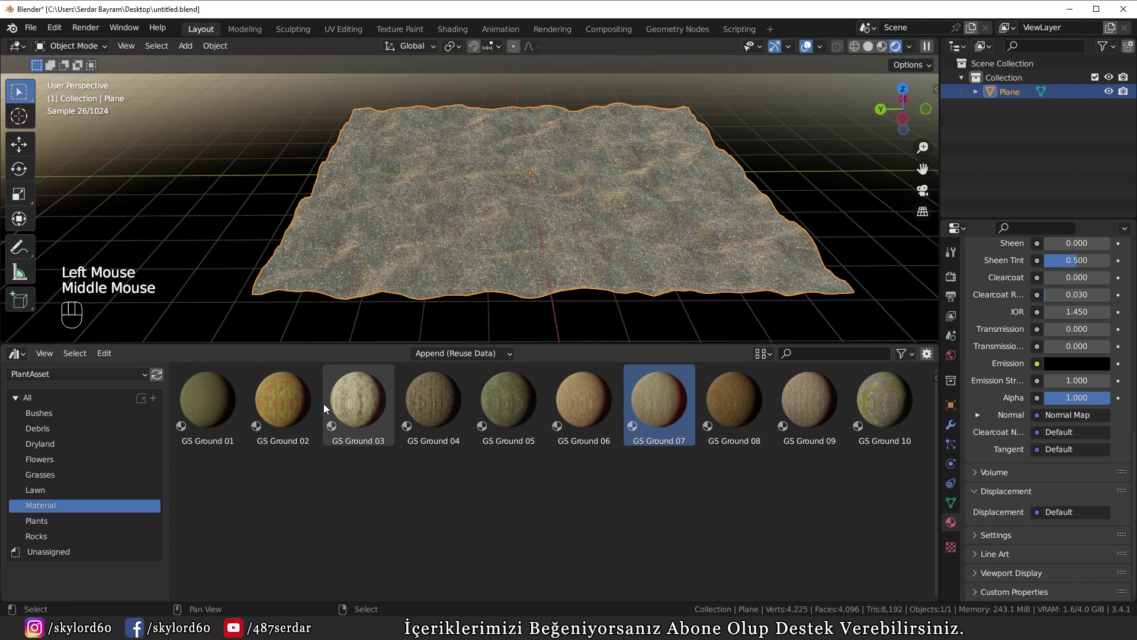
click(47, 494)
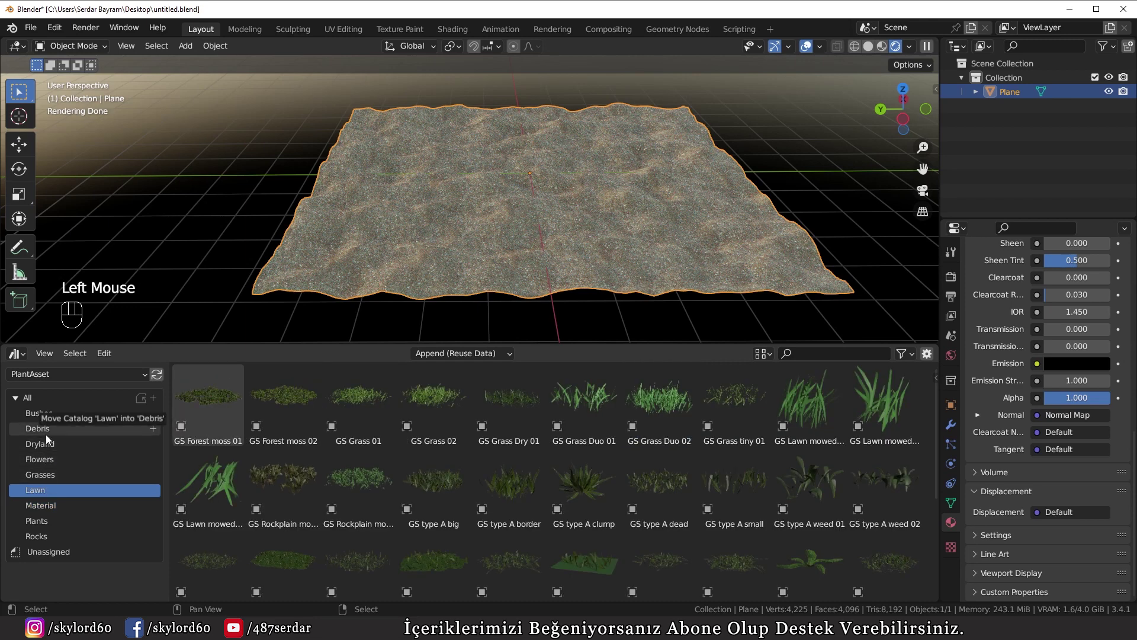
Drag GS Grass Wild Clump 01, Grass Clump 03 and Grass Clump 01 from the Grasses catalog beside the terrain
click(43, 481)
click(47, 459)
scroll(down, 3)
middle_click(287, 314)
drag(630, 176, 605, 177)
click(744, 168)
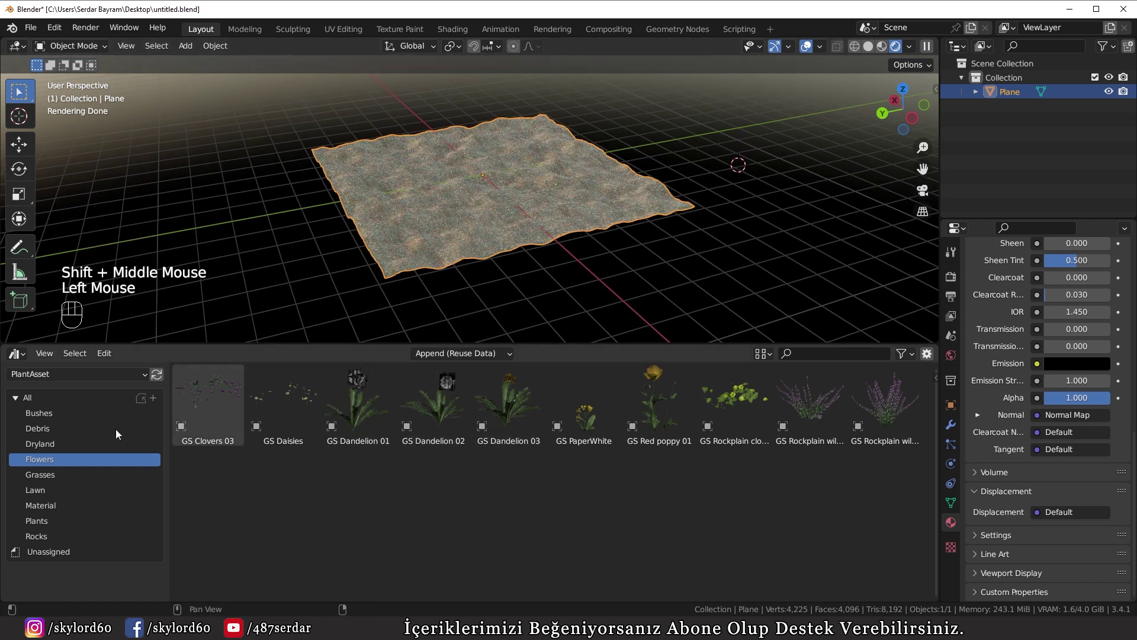
click(52, 479)
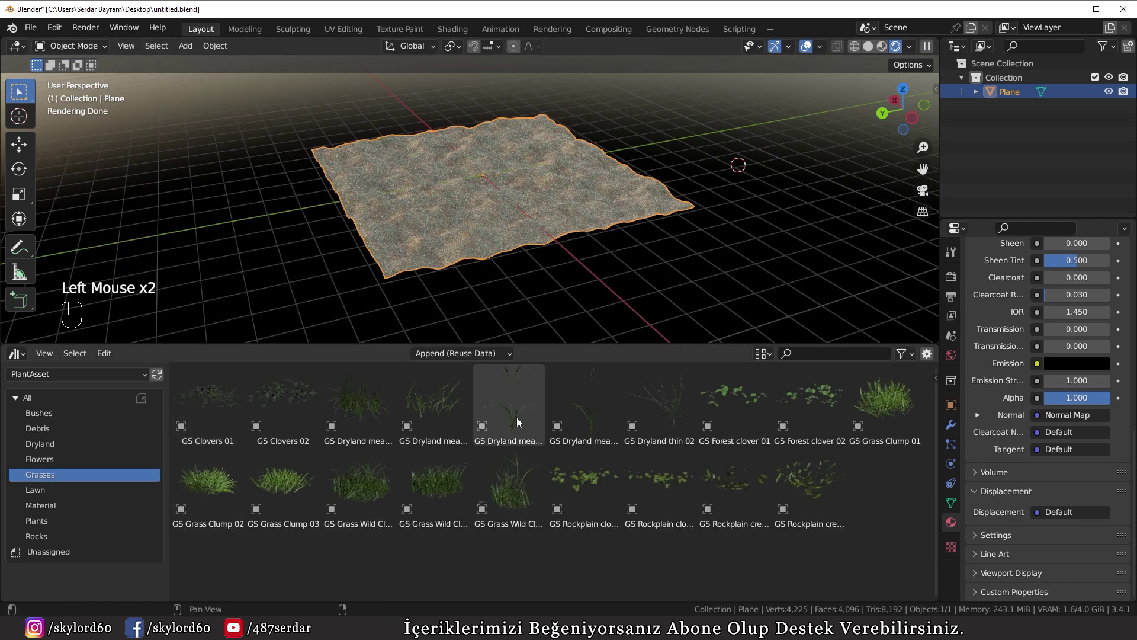
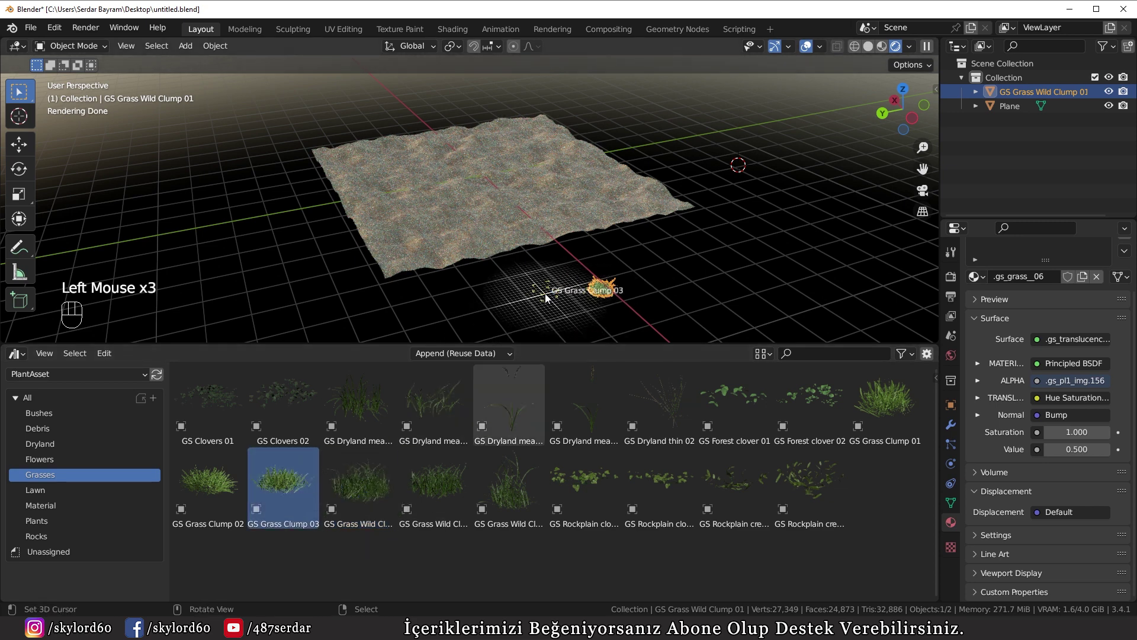
click(887, 403)
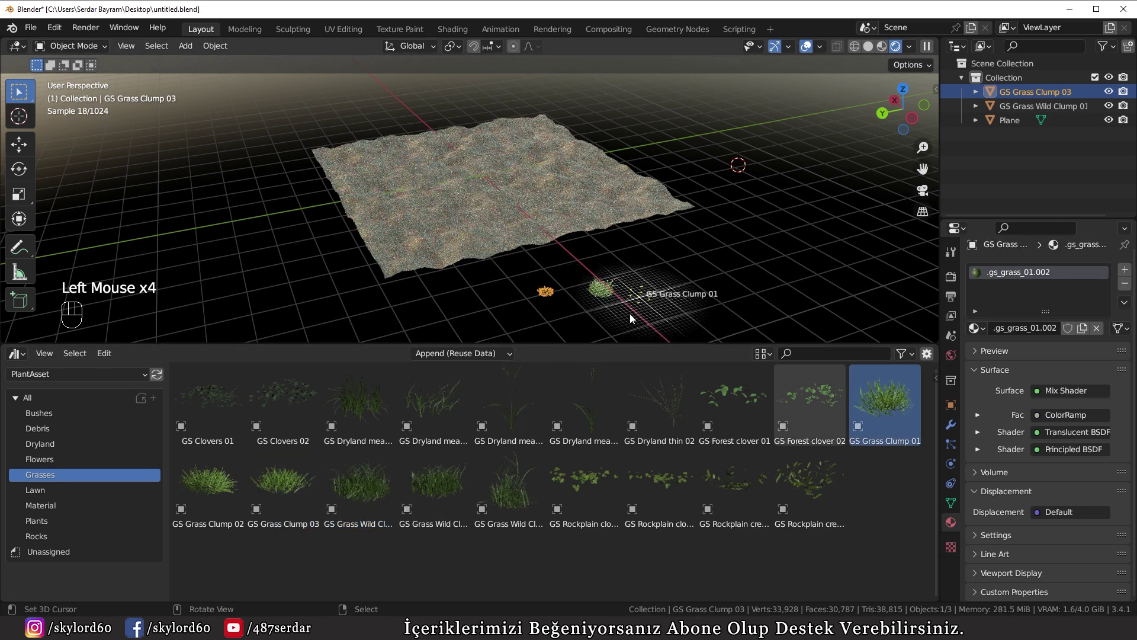
Focus and orbit the view to inspect the three added grass clumps
key(KP_Decimal)
scroll(down, 3)
middle_click(496, 270)
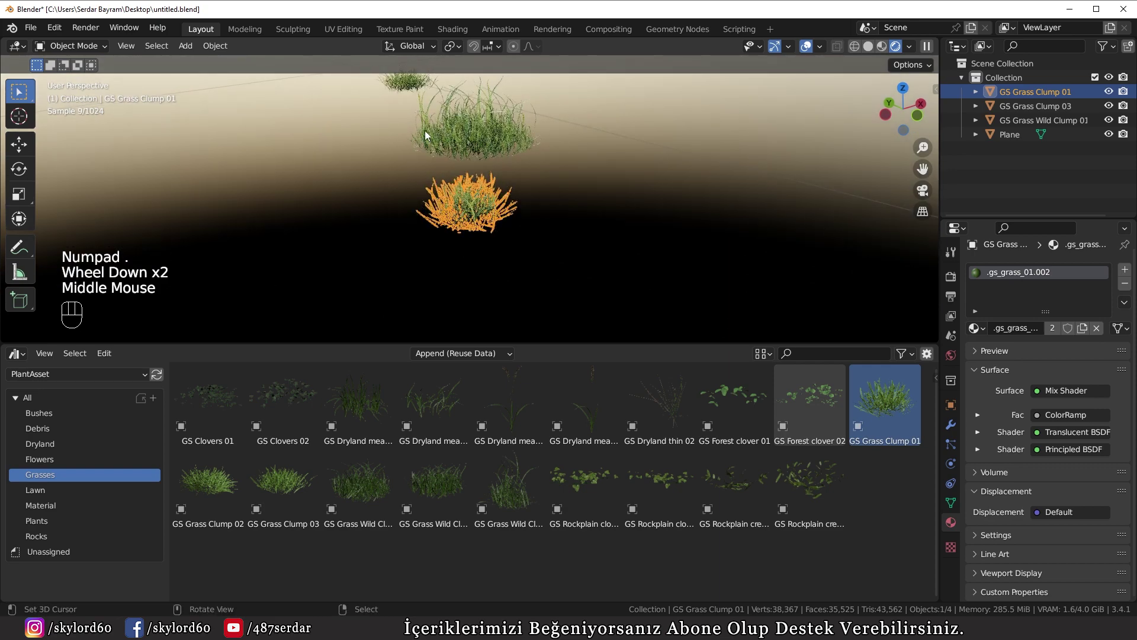
scroll(down, 3)
right_click(298, 207)
drag(253, 201, 373, 211)
scroll(down, 3)
middle_click(249, 197)
scroll(down, 3)
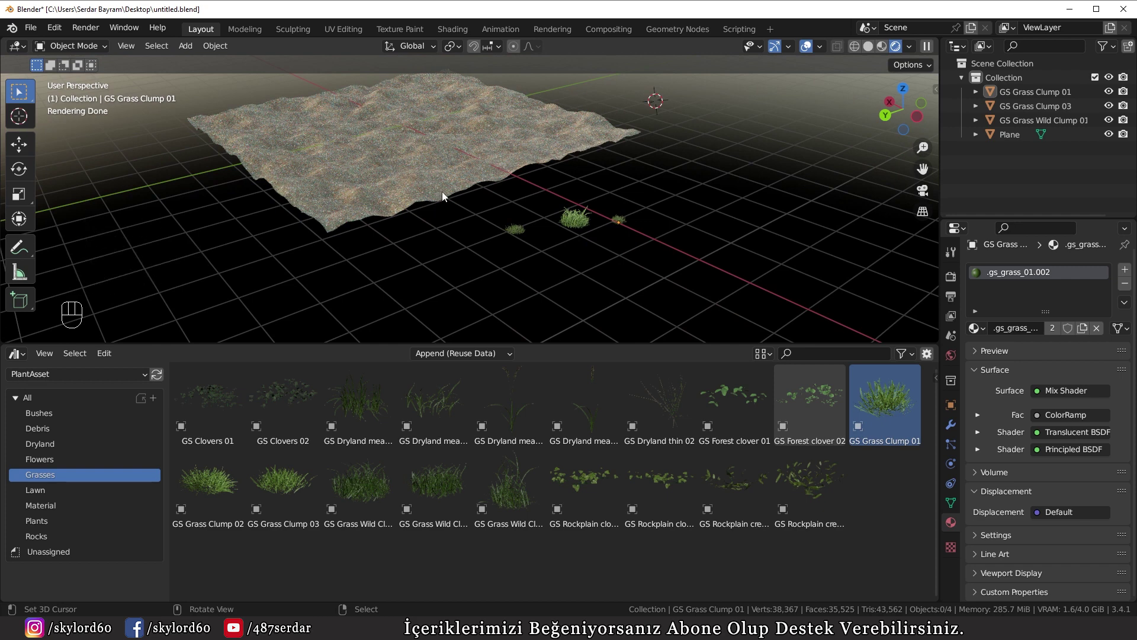
Move GS Grass Wild Clump 01 into a new collection named 'grass'
right_click(582, 223)
key(m)
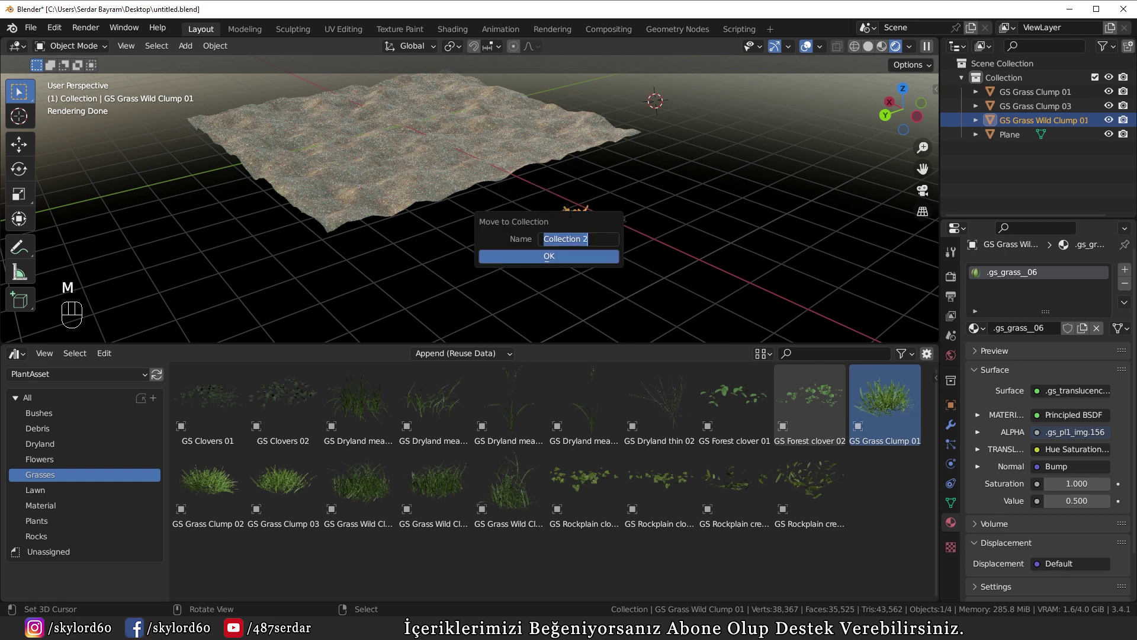
key(s)
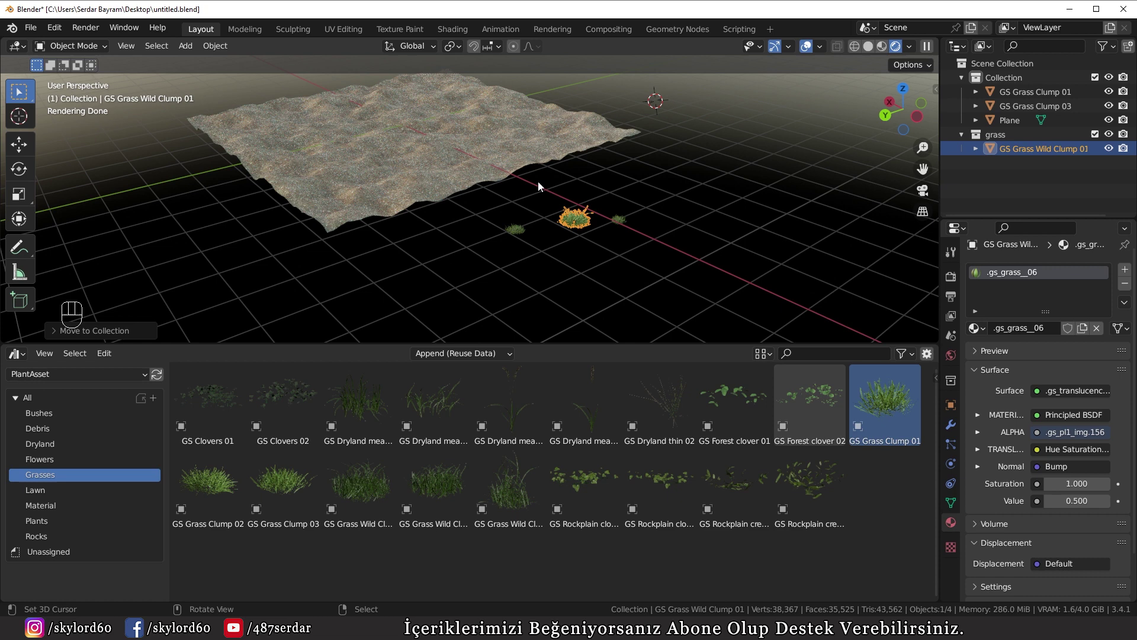
Add a hair particle system to the terrain plane with advanced options enabled
right_click(370, 170)
click(958, 444)
click(1131, 271)
click(1132, 285)
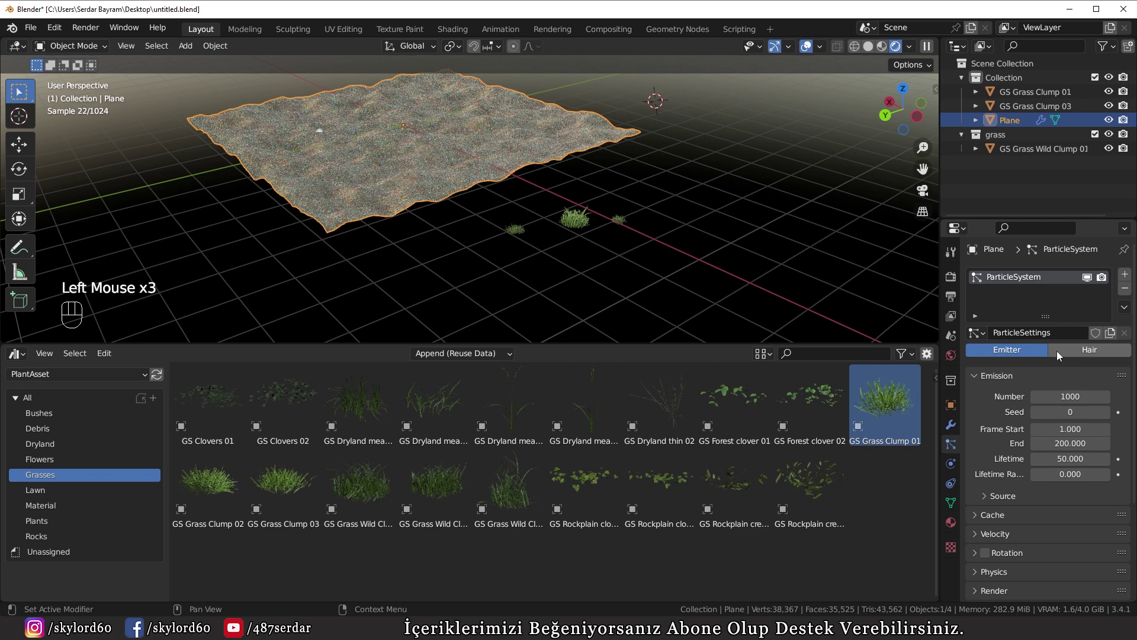
click(1086, 353)
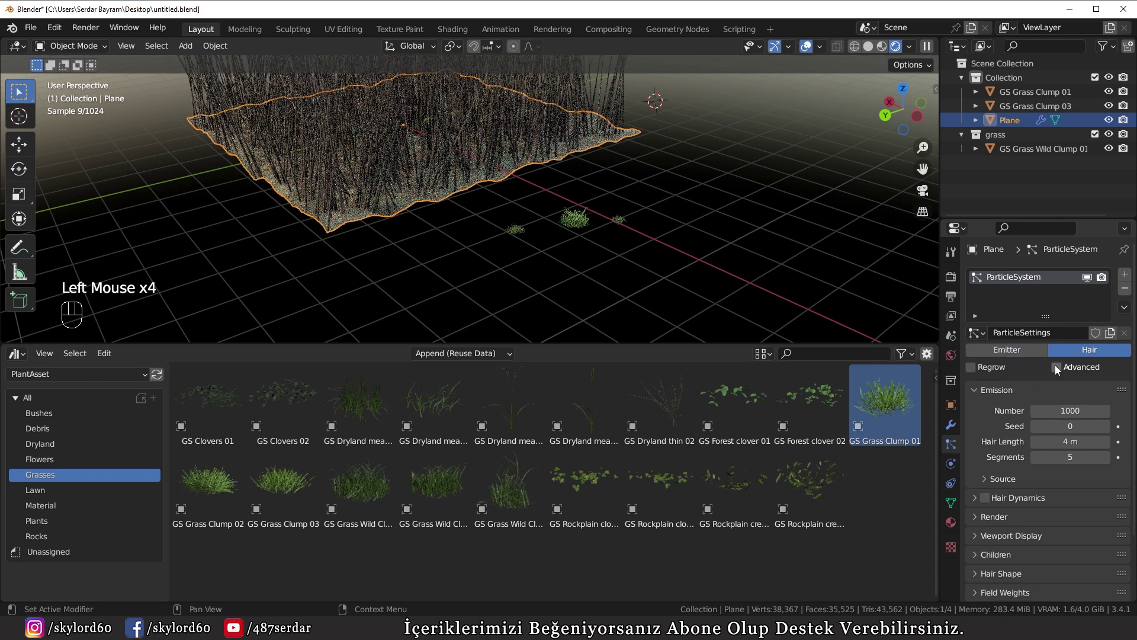
click(1063, 371)
scroll(down, 3)
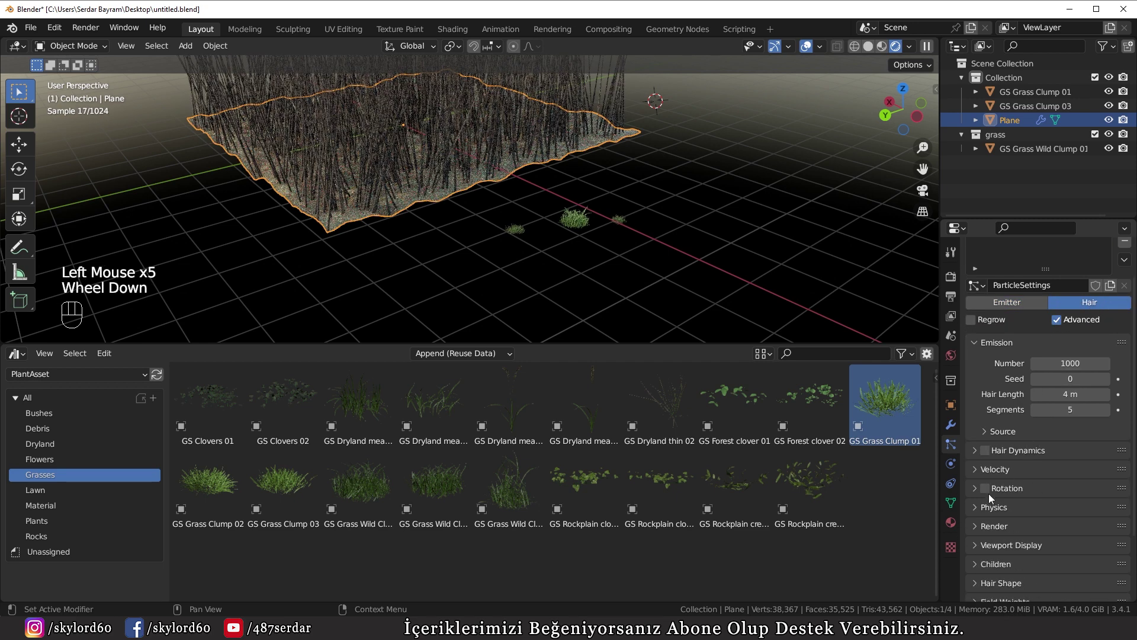
click(992, 532)
Render the particles as instances of the 'grass' collection with instance scale 0.26
scroll(down, 3)
drag(1049, 455, 1036, 506)
scroll(down, 3)
scroll(down, 3)
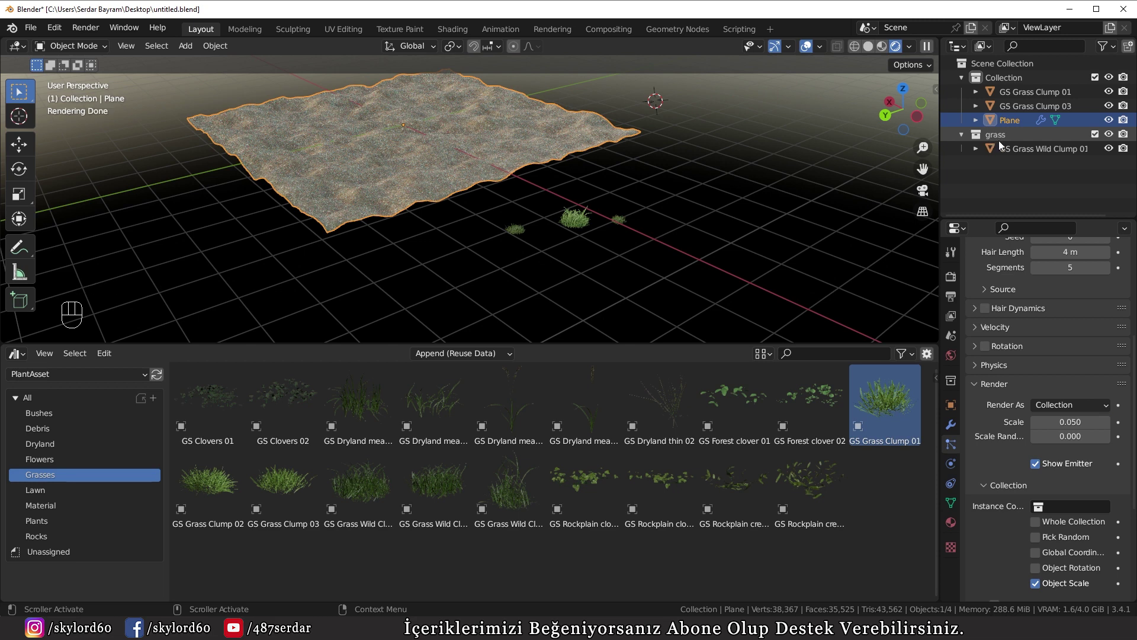
drag(1068, 508, 1025, 380)
scroll(up, 3)
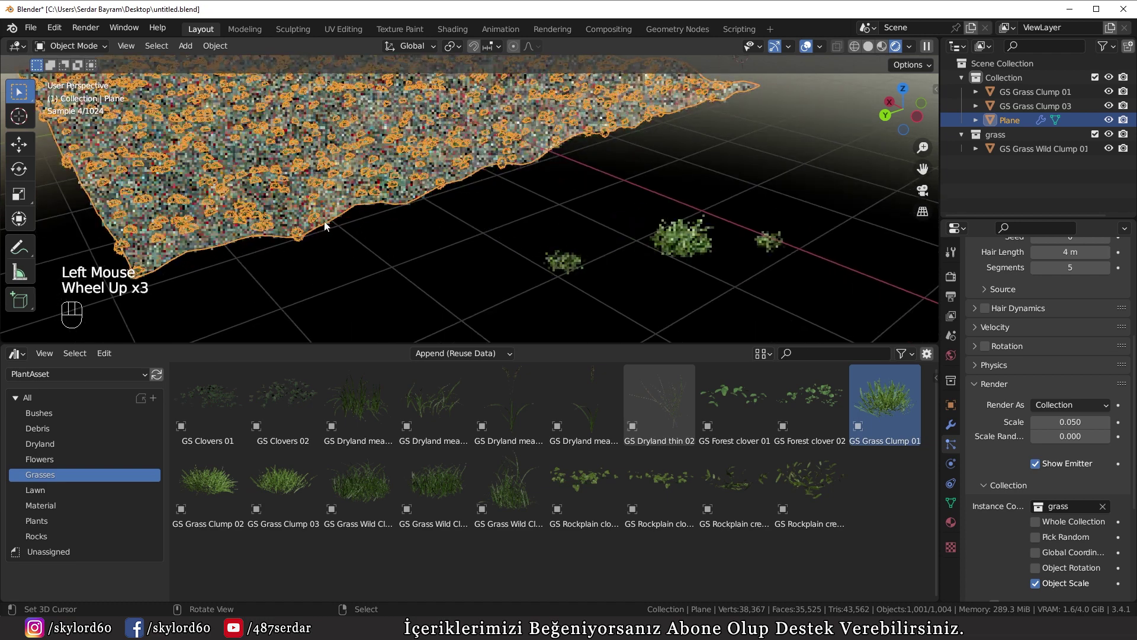
drag(308, 258, 408, 300)
drag(407, 299, 383, 263)
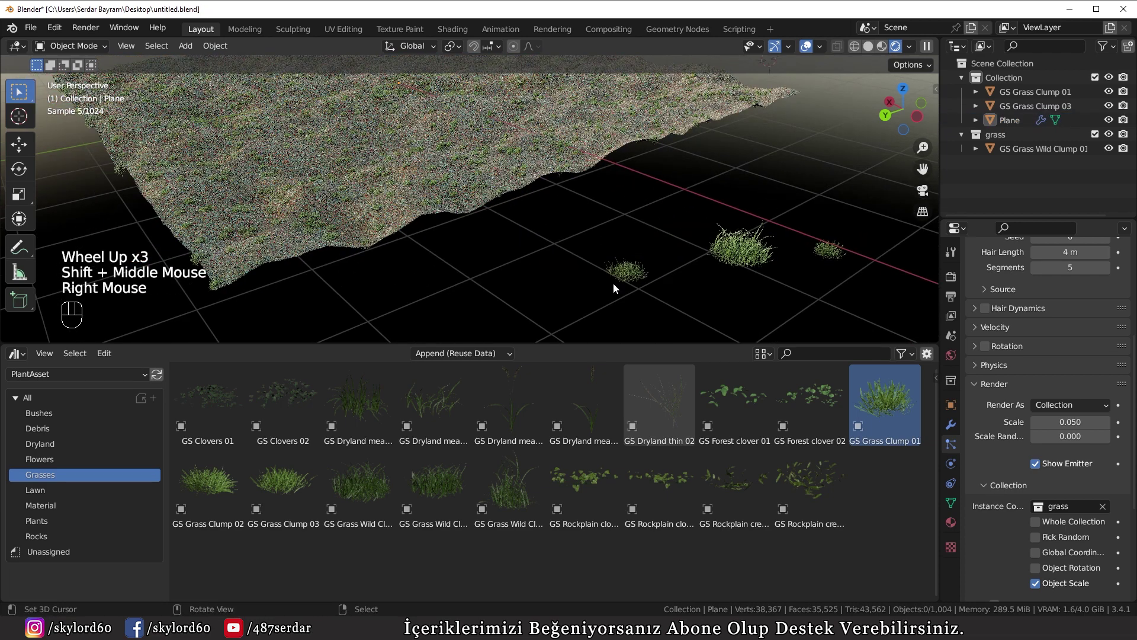
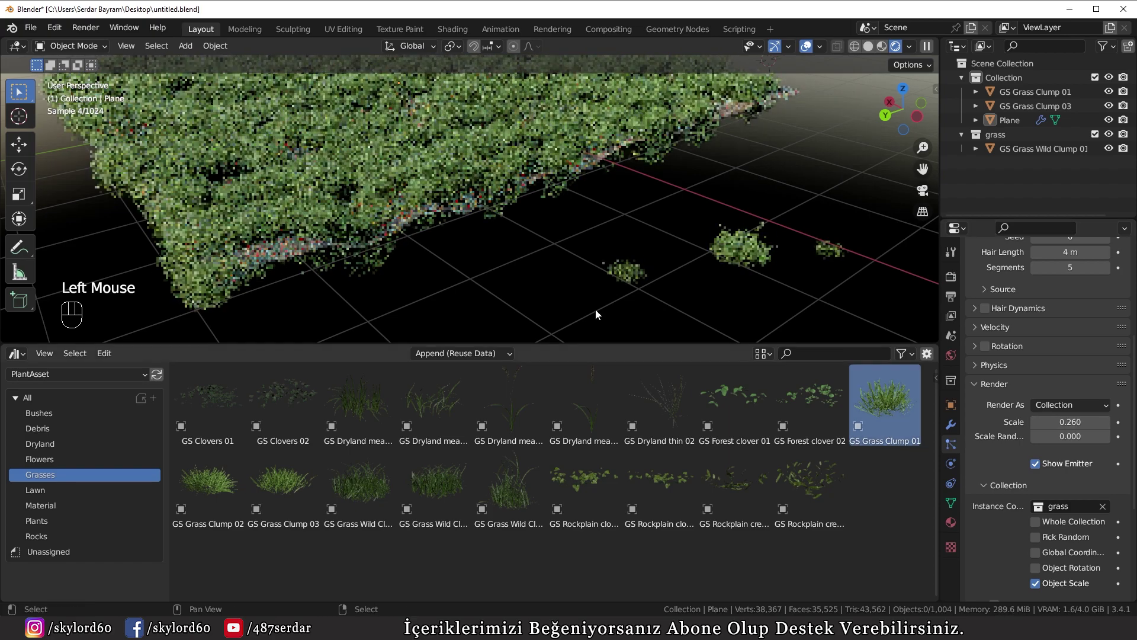
Switch to solid shading and navigate close to the scattered grass
key(z)
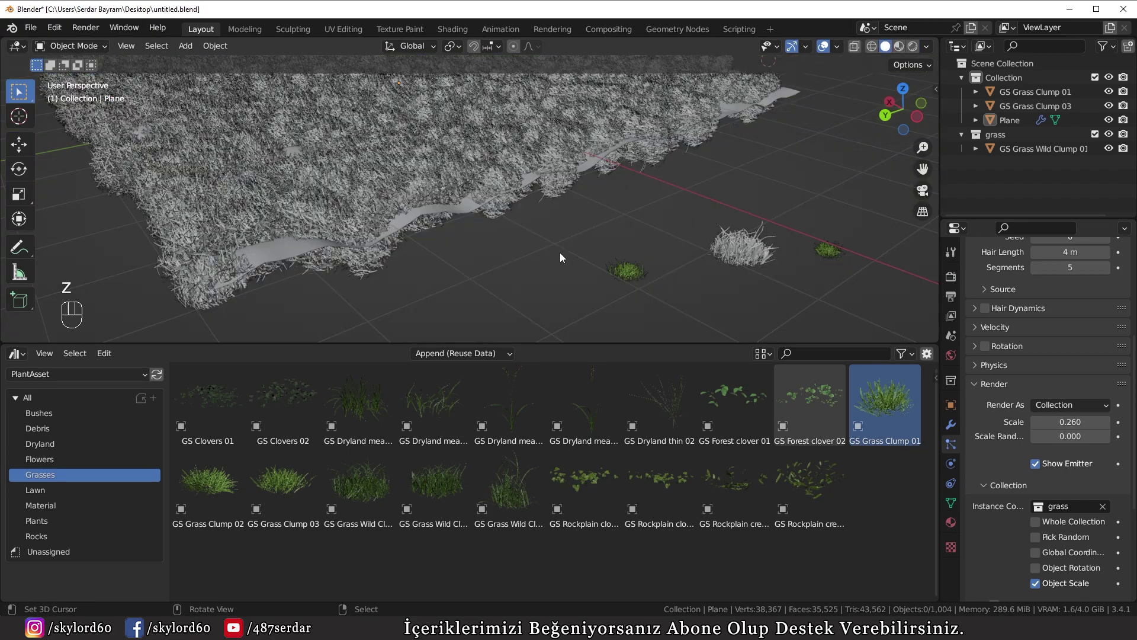
drag(373, 264, 401, 257)
scroll(up, 3)
drag(304, 295, 476, 228)
scroll(up, 3)
drag(445, 271, 430, 274)
scroll(down, 3)
Rotate GS Grass Wild Clump 01 by 90 degrees around X so the instances stand upright
right_click(857, 178)
scroll(down, 3)
middle_click(694, 208)
drag(939, 69, 760, 163)
key(r)
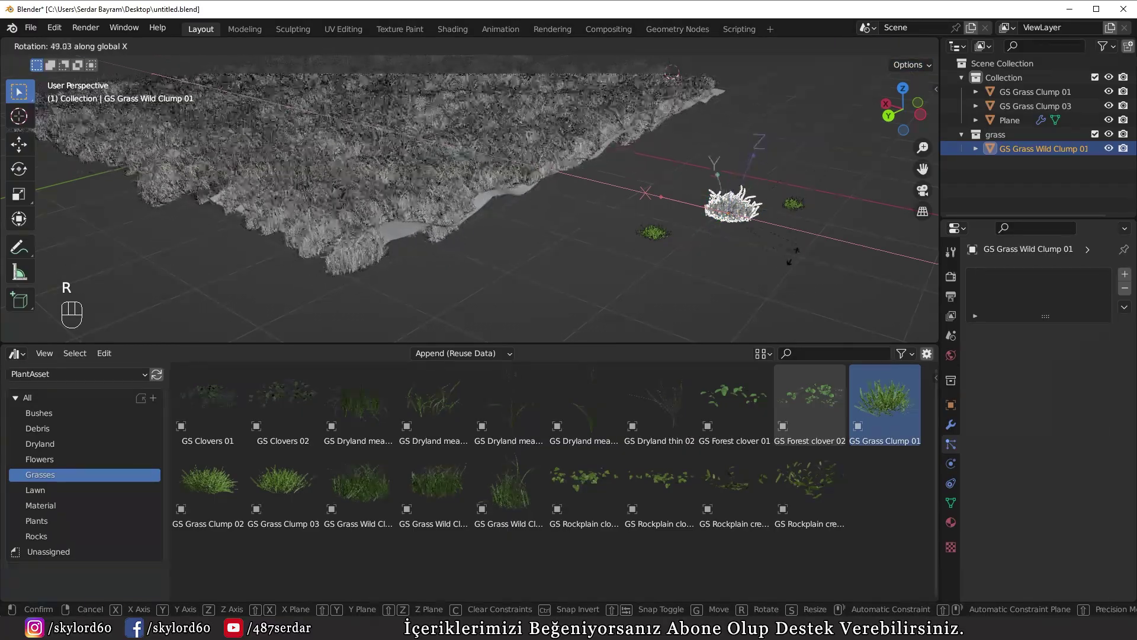
key(ctrl+z)
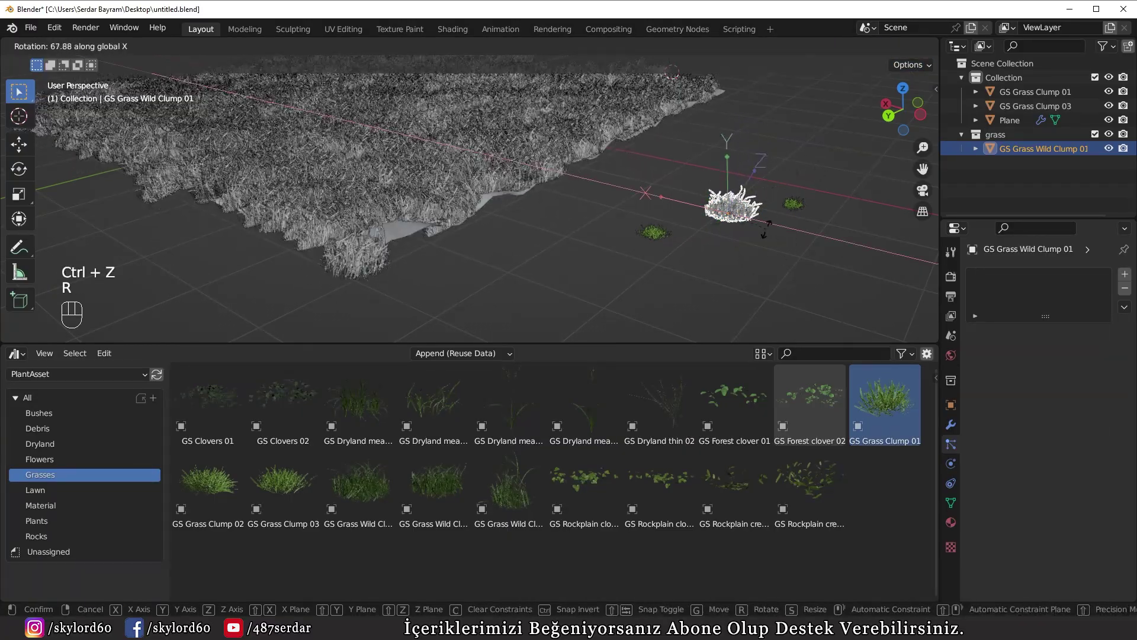
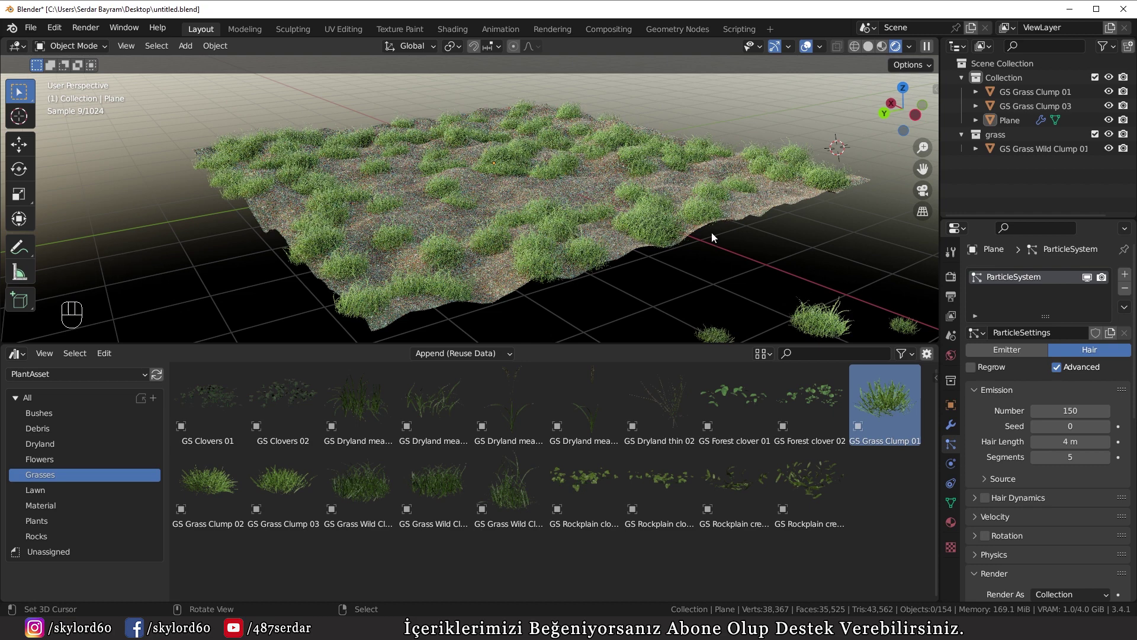
Delete the leftover GS Grass Clump 01 and GS Grass Clump 03 objects
drag(581, 273, 545, 237)
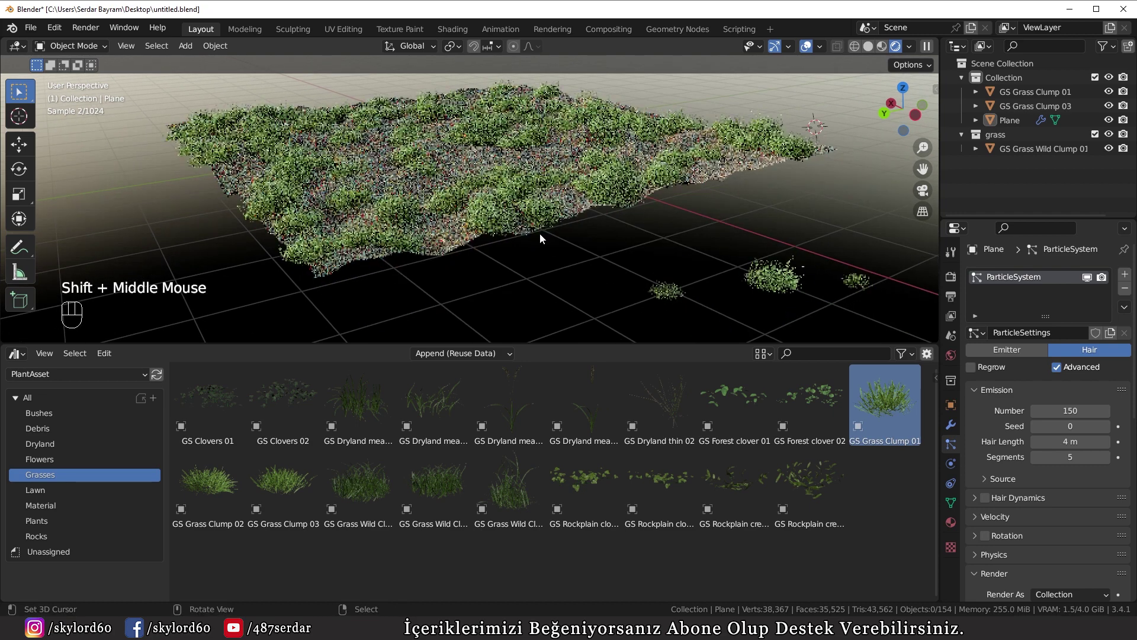
right_click(674, 282)
key(s)
right_click(871, 288)
key(x)
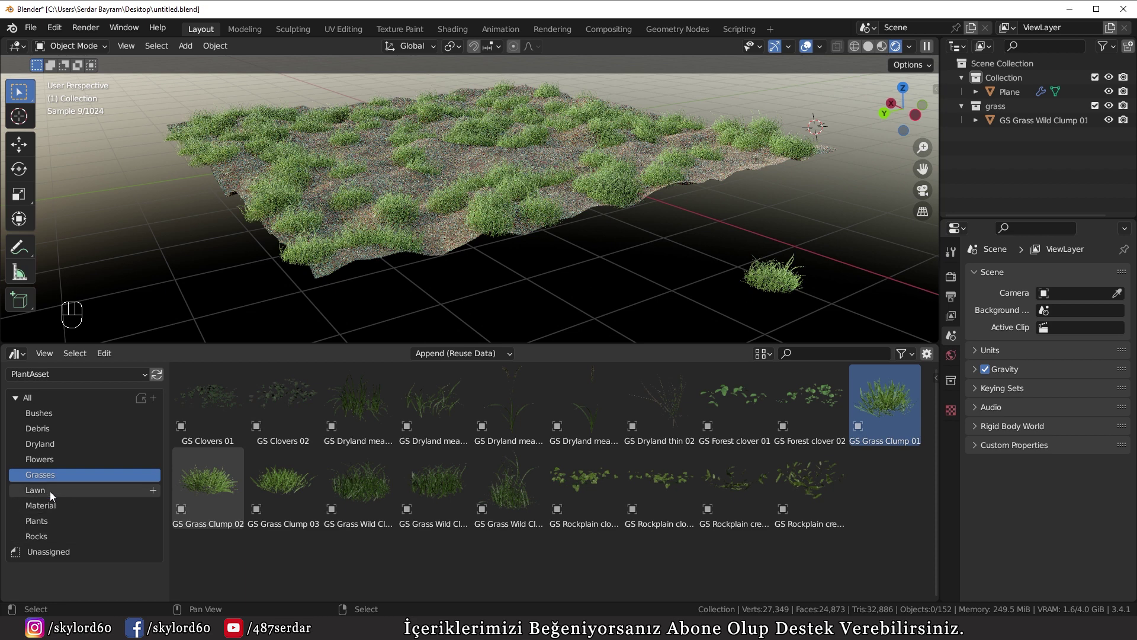
Append GS Dryland clump bush from the Dryland catalog and move it into the 'grass' collection
click(42, 468)
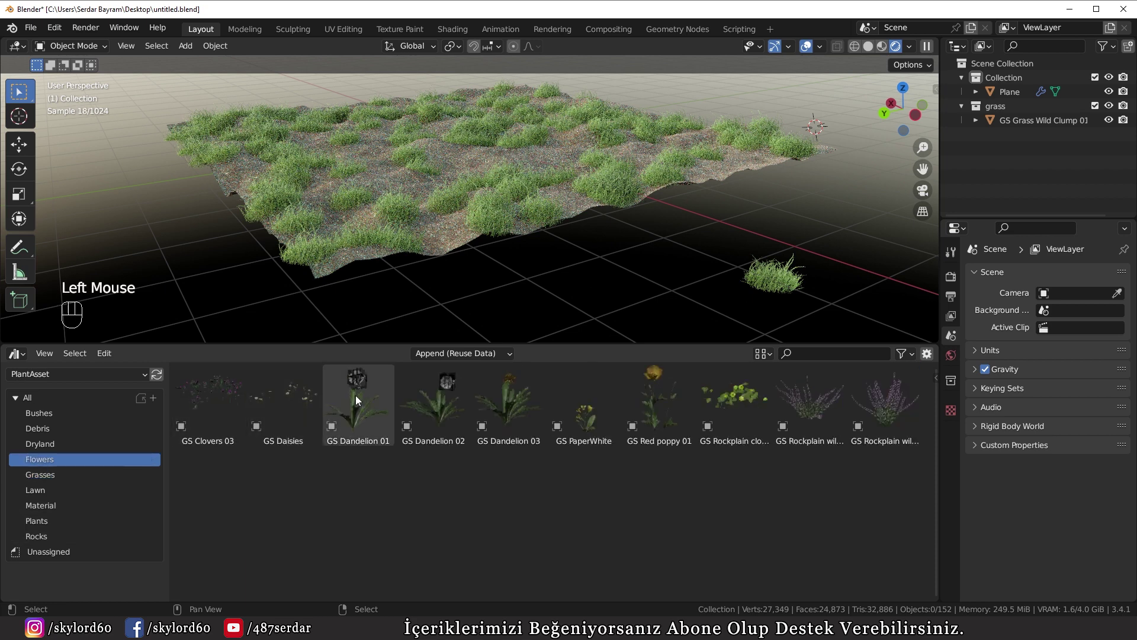
click(32, 445)
click(220, 393)
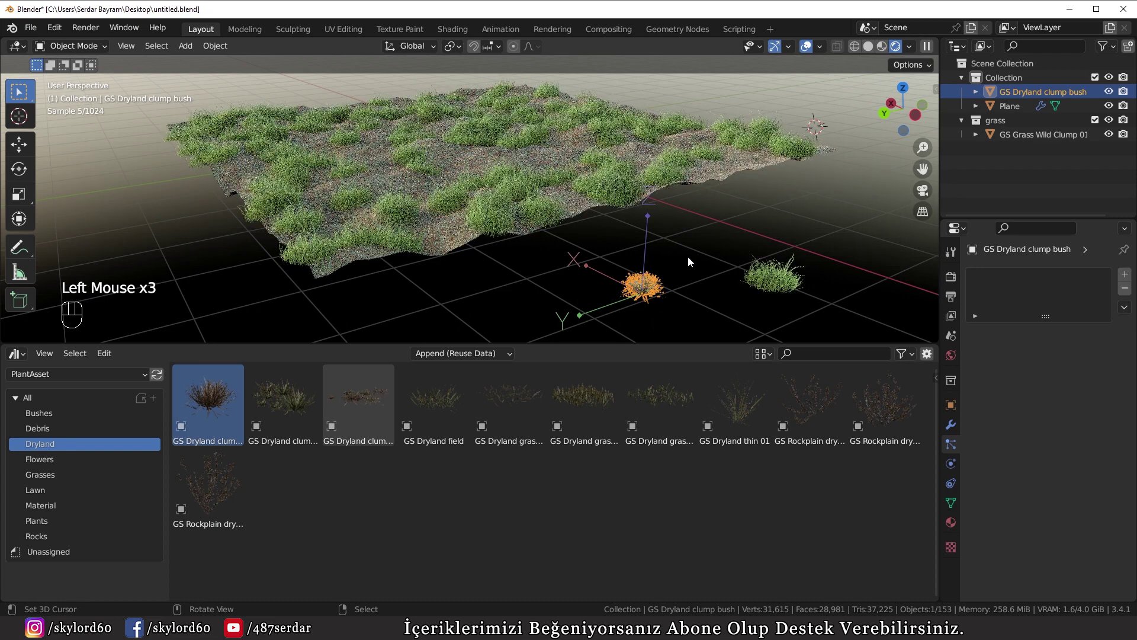
key(m)
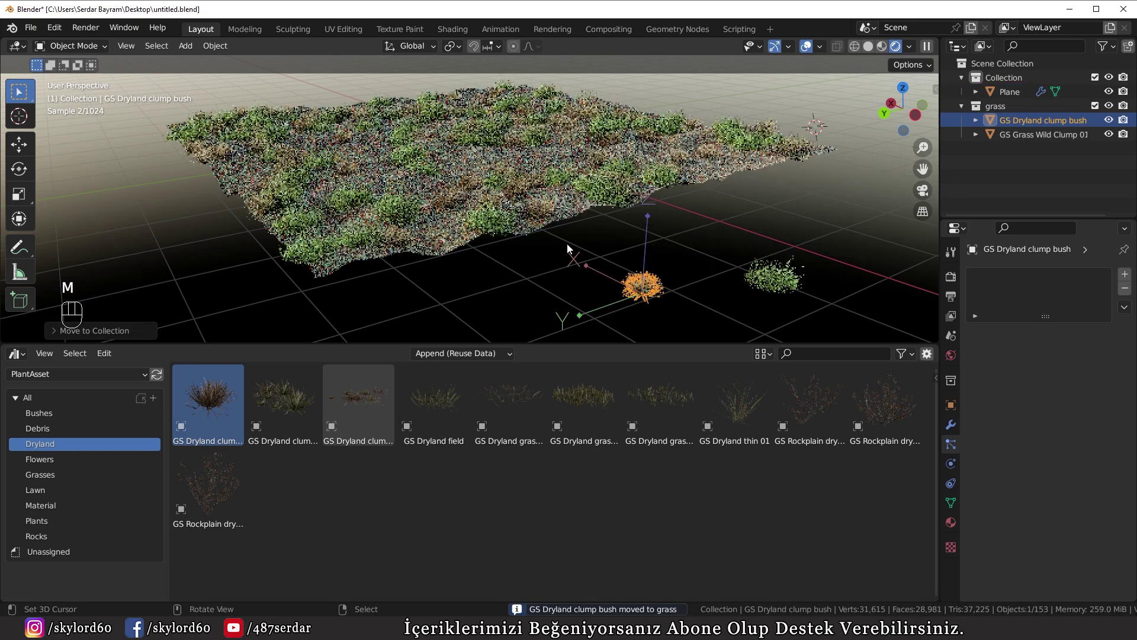
Inspect the scattered dry bushes up close in rendered shading, then pull back over the terrain
key(z)
scroll(up, 3)
drag(625, 281, 441, 272)
key(z)
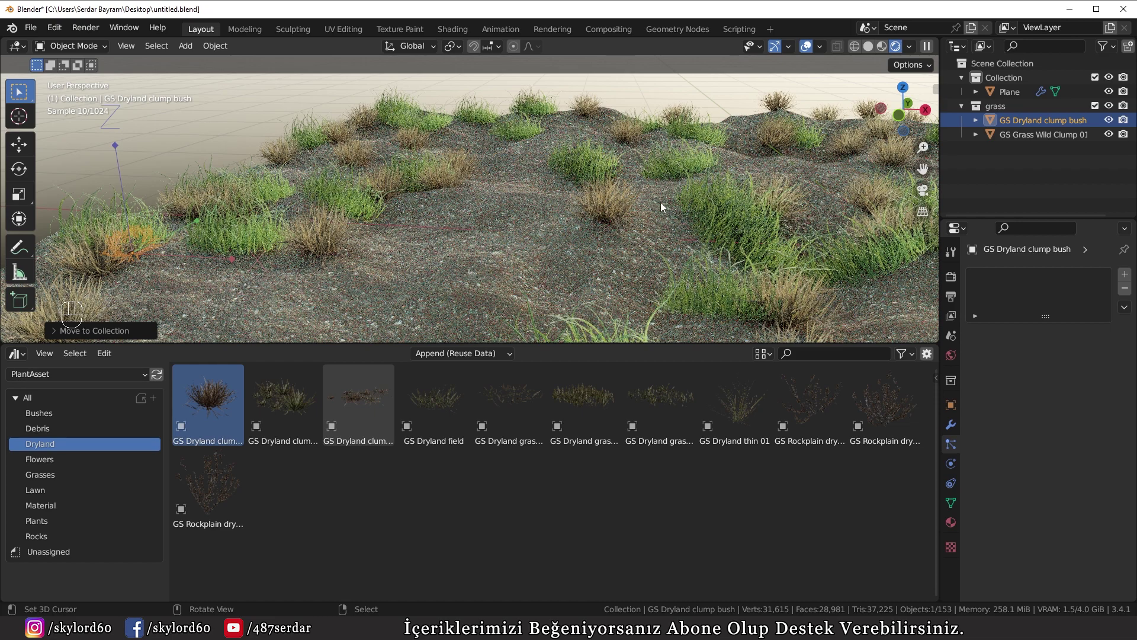
scroll(down, 3)
drag(407, 212, 550, 226)
scroll(down, 3)
Append GS Forest ferns A 02 from the Plants assets and move it into the grass collection
click(301, 303)
right_click(302, 303)
click(42, 506)
click(516, 490)
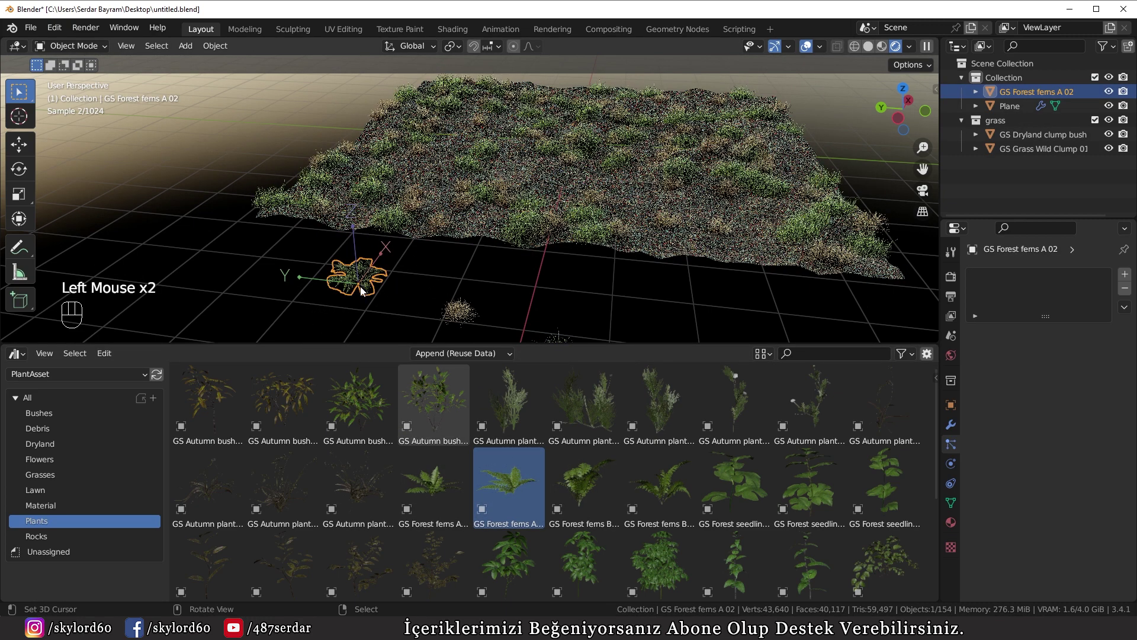
key(m)
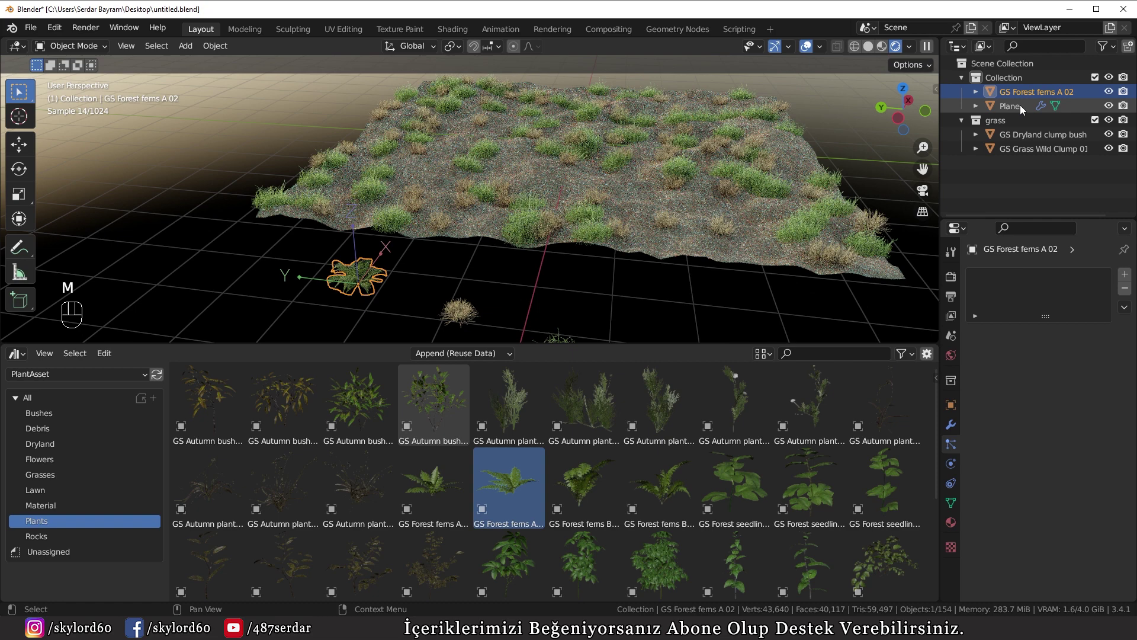
drag(1029, 93, 1013, 138)
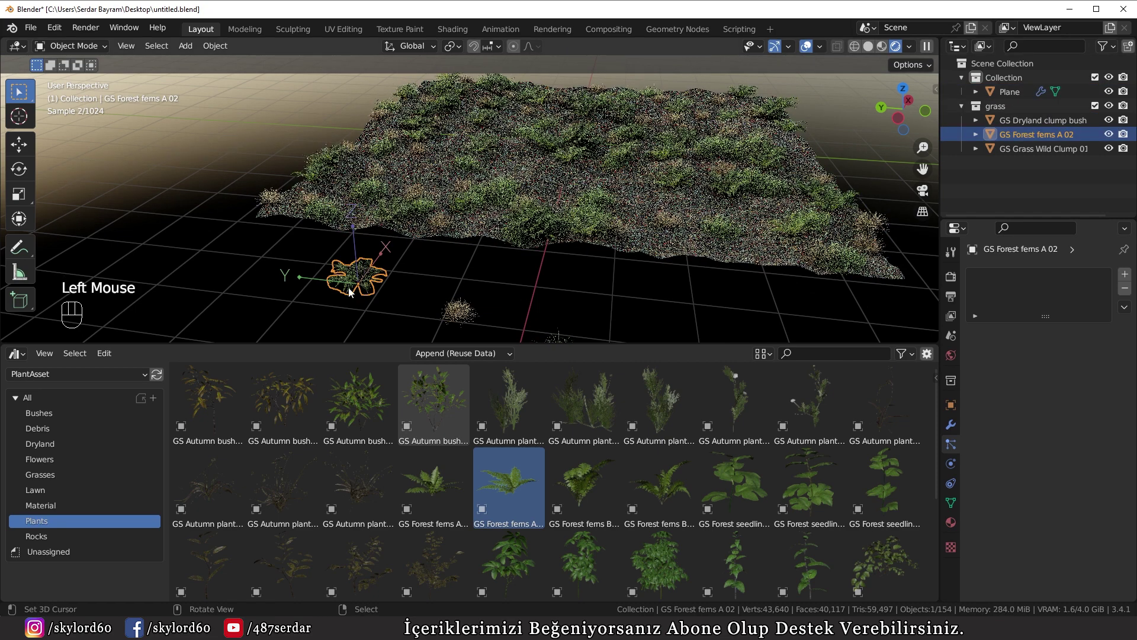
Inspect the planted terrain in Solid shading, rotate the fern, then return to rendered shading
key(z)
scroll(up, 3)
drag(471, 254, 474, 257)
scroll(down, 3)
drag(391, 278, 378, 300)
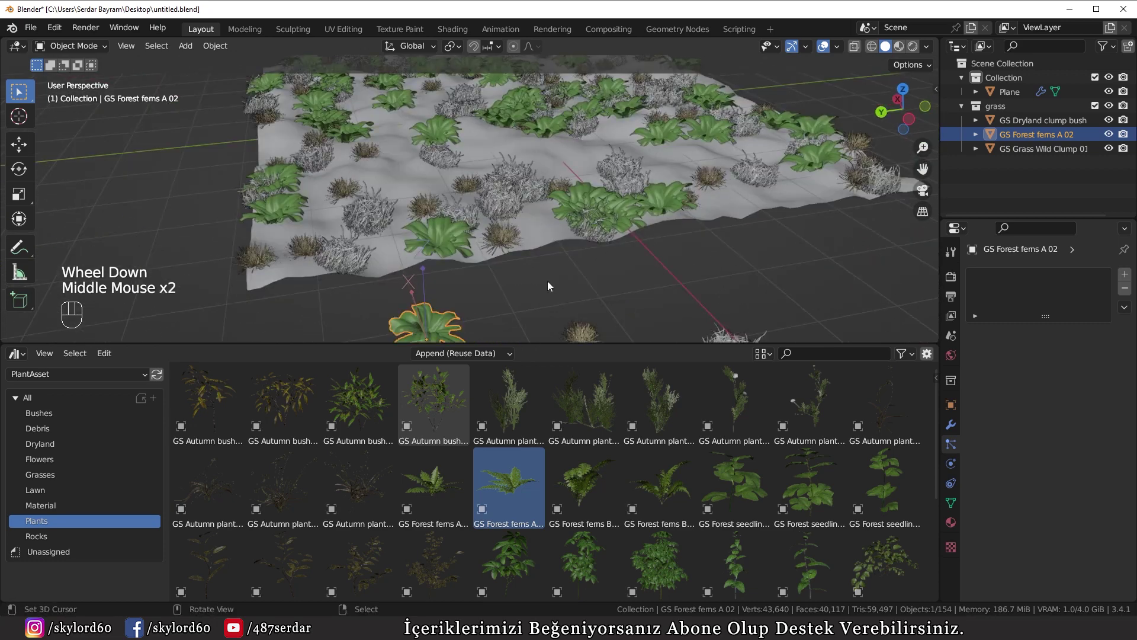
drag(931, 67, 749, 222)
key(r)
right_click(595, 324)
key(r)
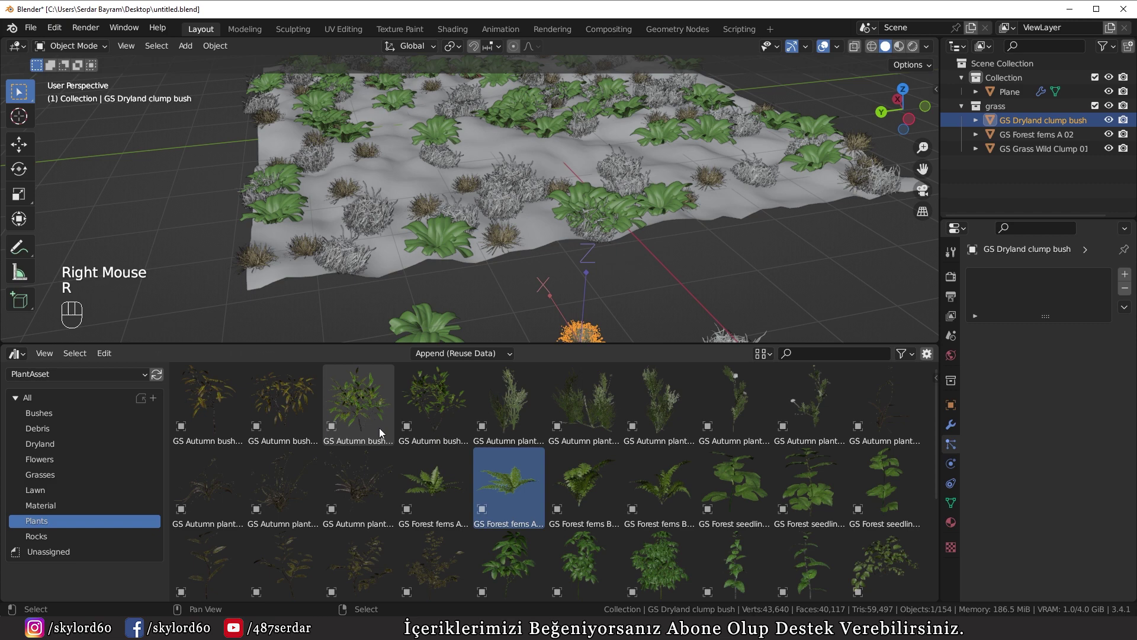
key(z)
right_click(161, 240)
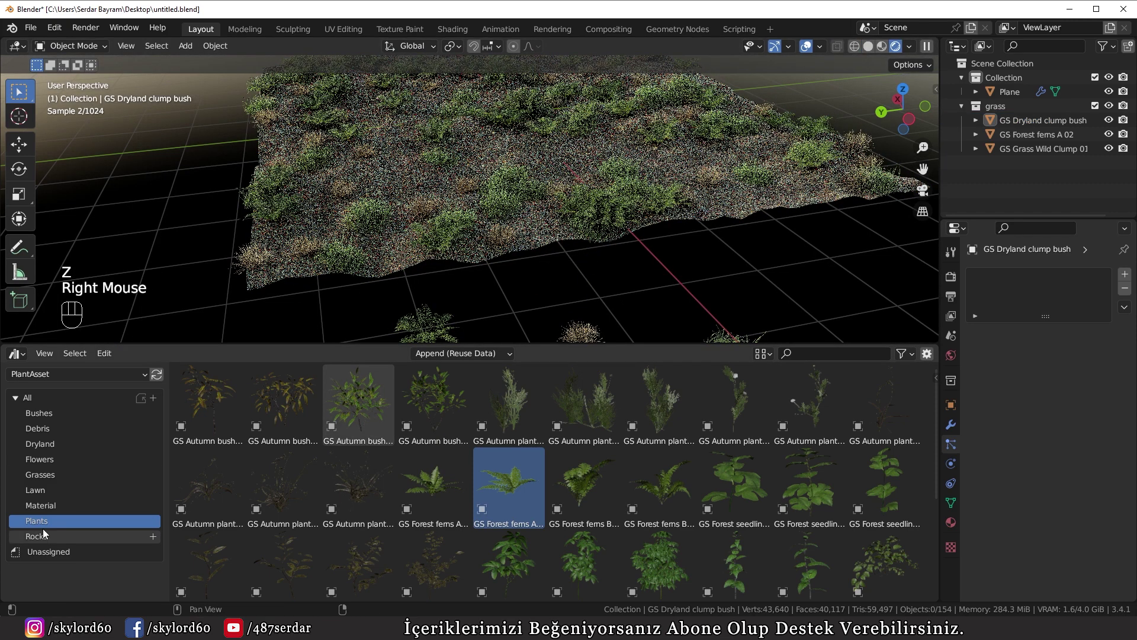
Append the GS Dryland grass medium asset from the Dryland category, then browse the Rocks category
click(48, 417)
click(41, 429)
scroll(down, 3)
click(44, 442)
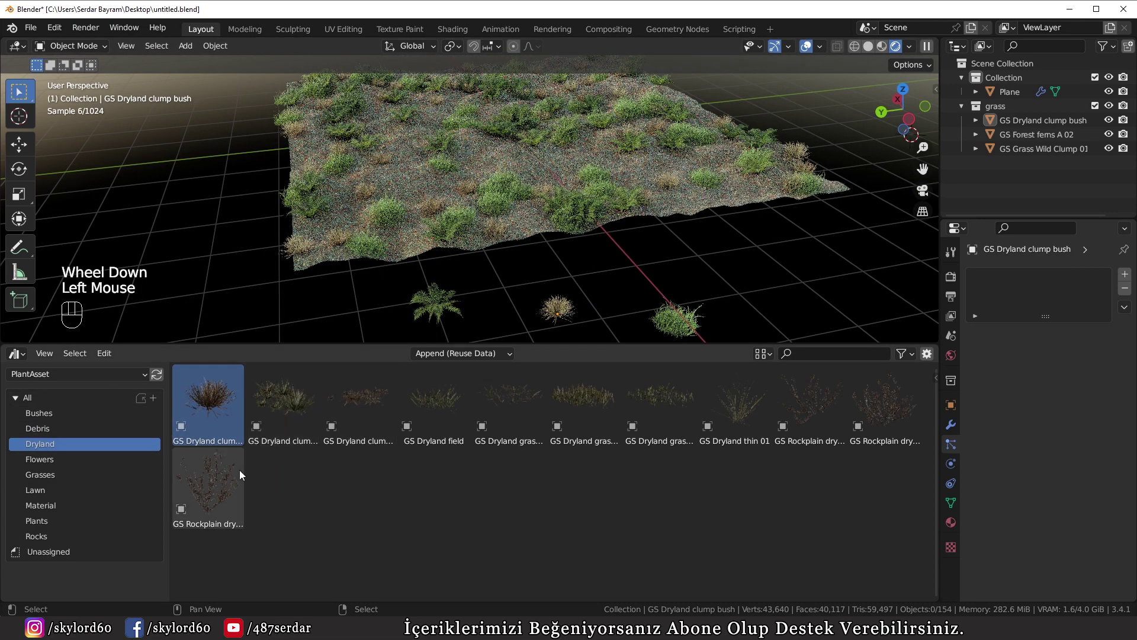
click(586, 413)
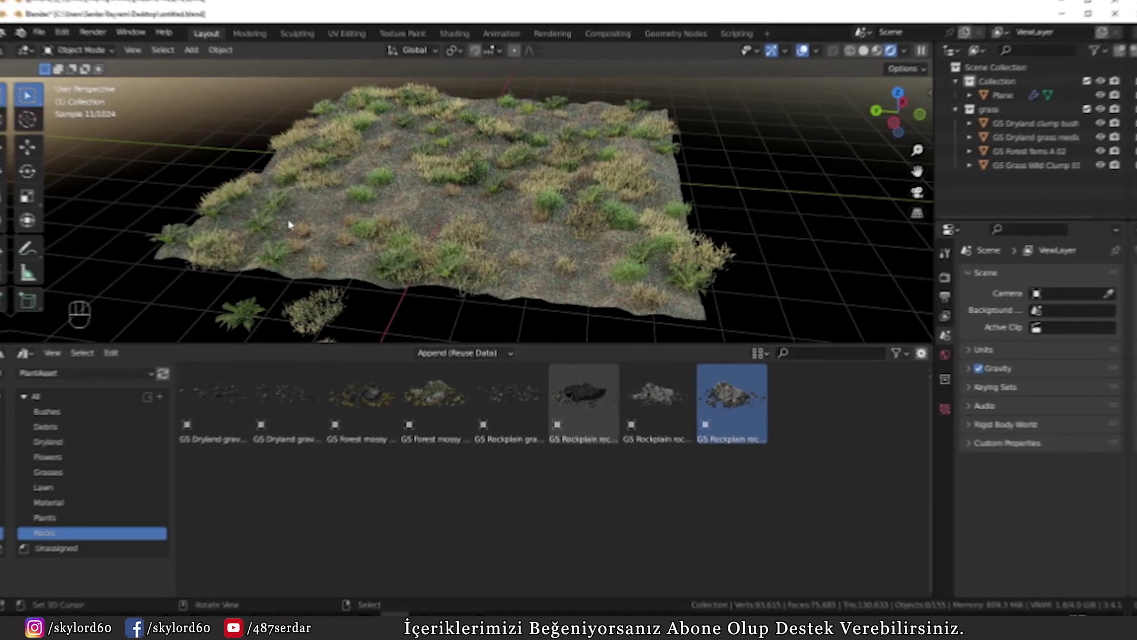